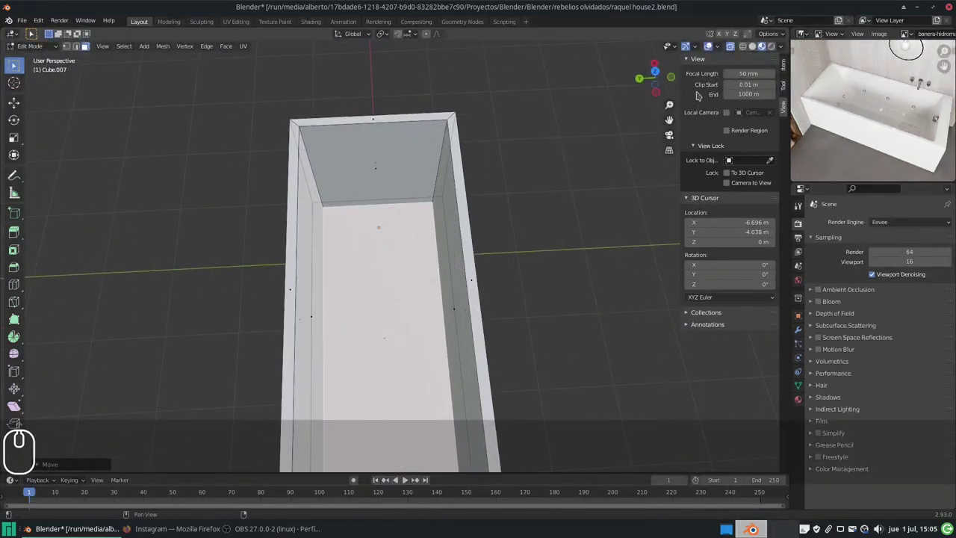
Step: Frame the whole bathtub shell in view, ready to add another mesh shape beside it
click(824, 124)
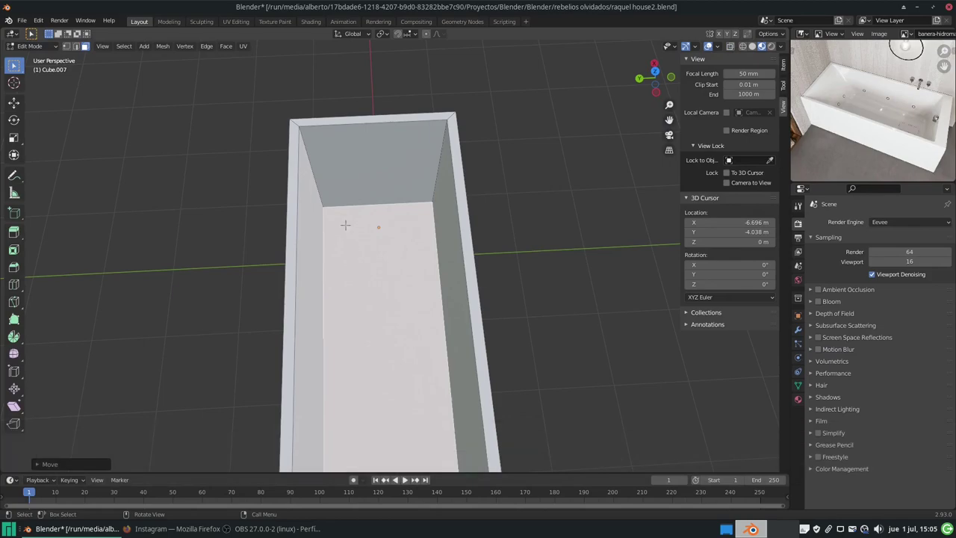
key(2)
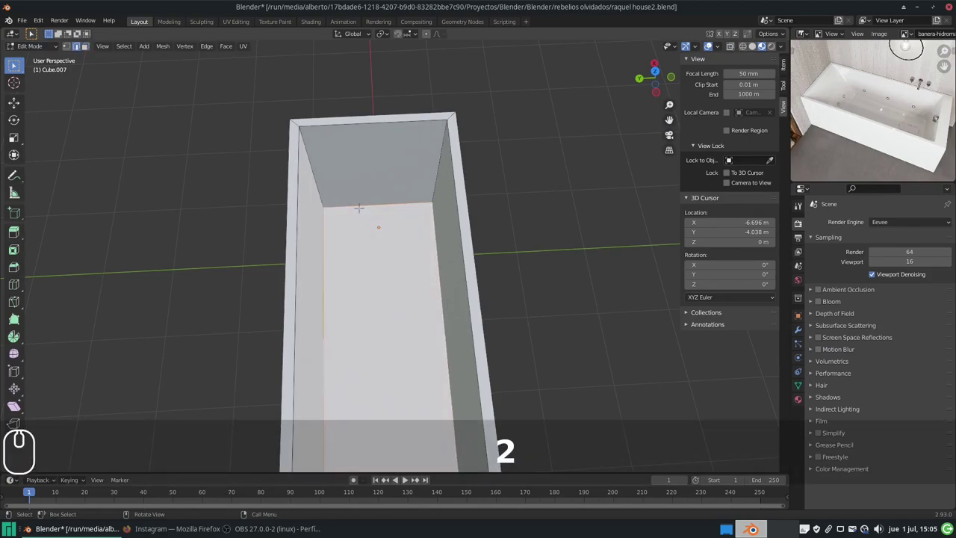
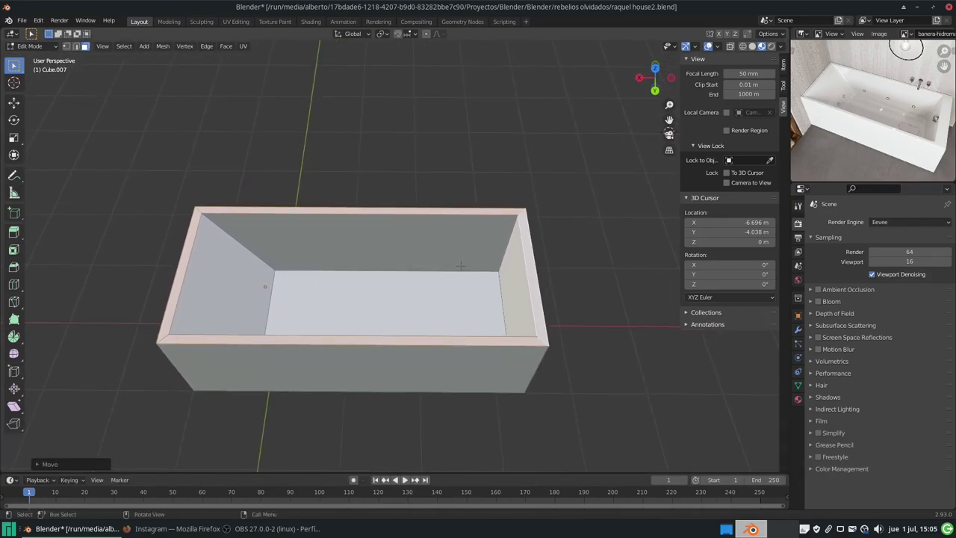
Step: Add a Cylinder from the mesh menu and rotate it 90° on X so it lies on its side
key(shift+a)
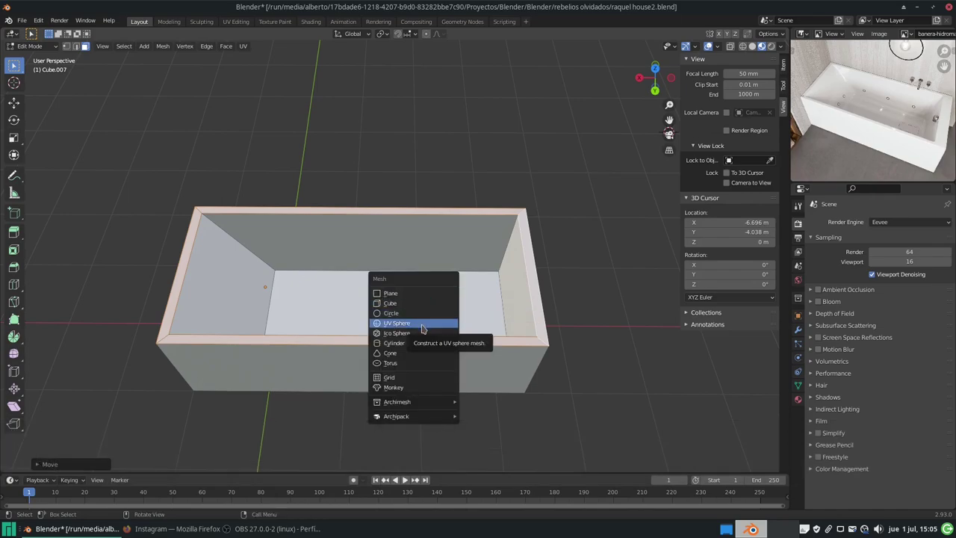
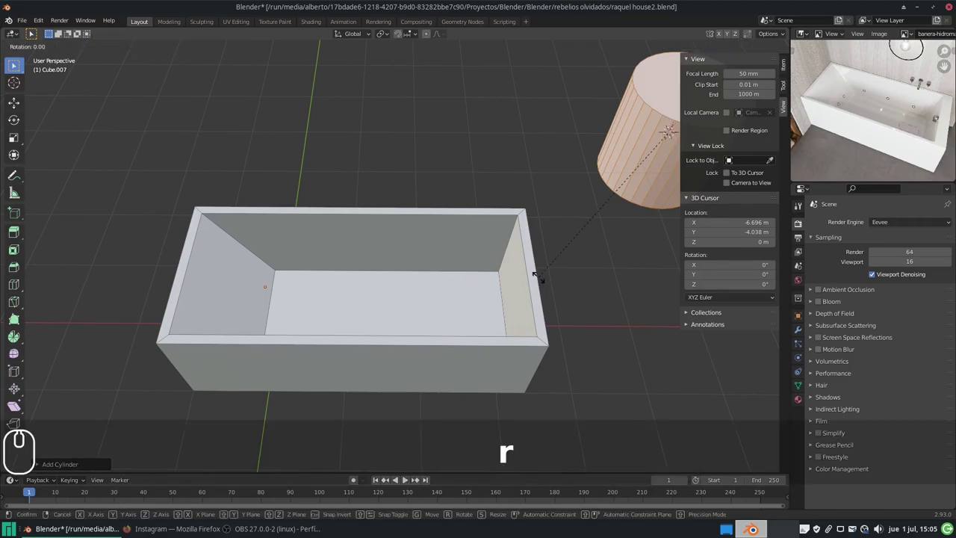
key(x)
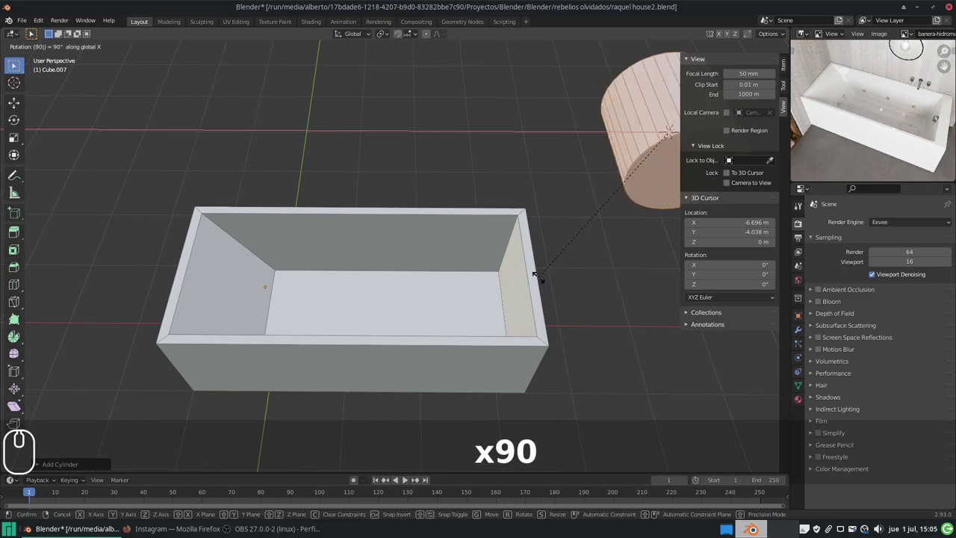
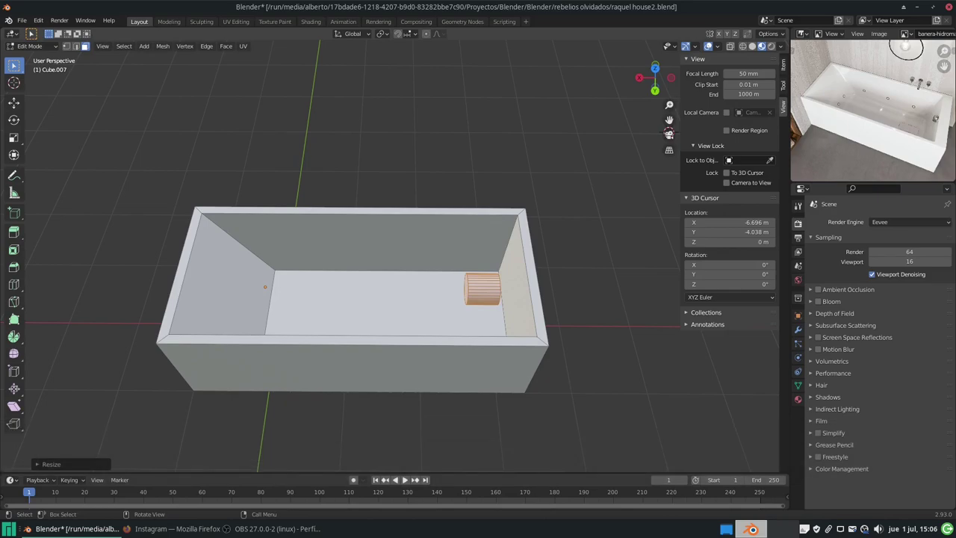
key(s)
key(shift+x)
key(Escape)
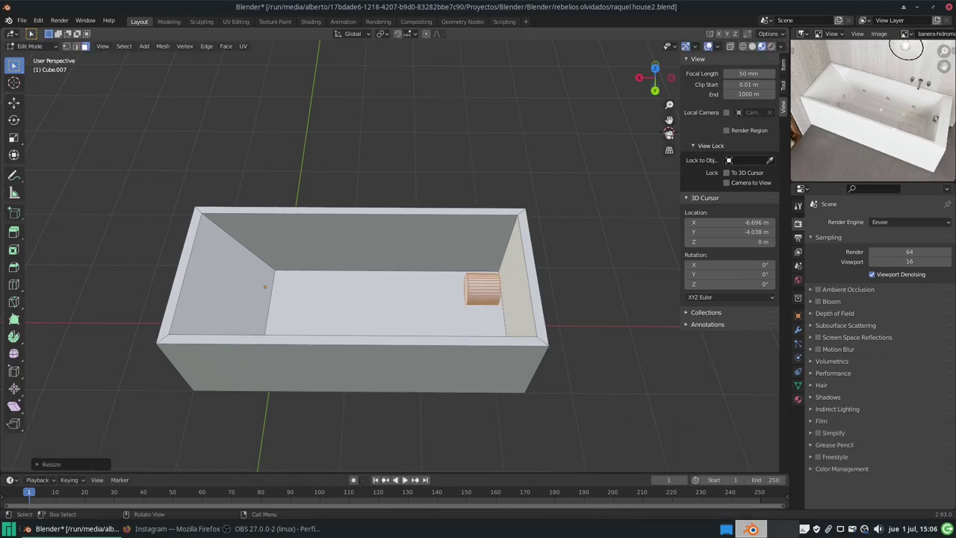
Step: Scale the cylinder down to a small size sitting against the tub's inner end wall
key(s)
key(shift+z)
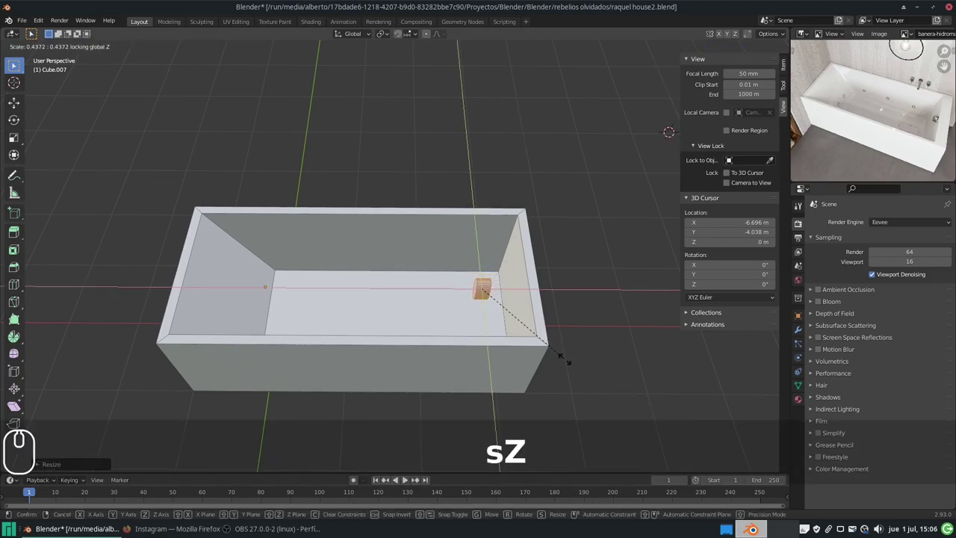
key(Escape)
key(s)
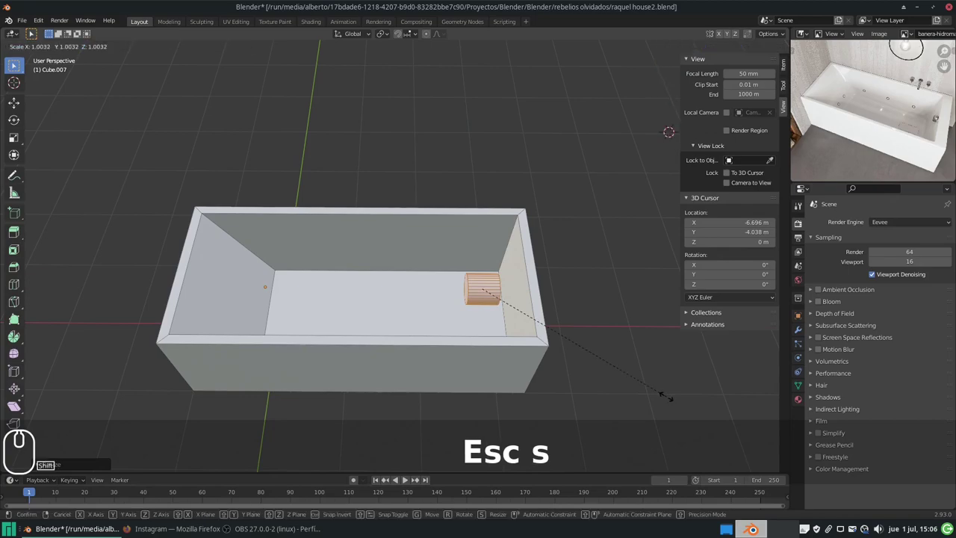
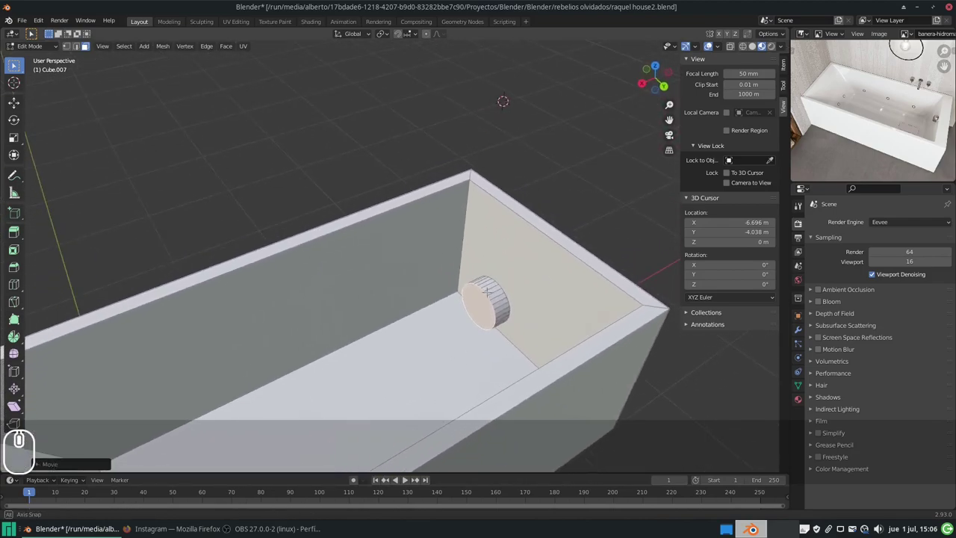
Step: Flatten the cylinder into a wider thin disc against the end wall, viewed from the right
key(l)
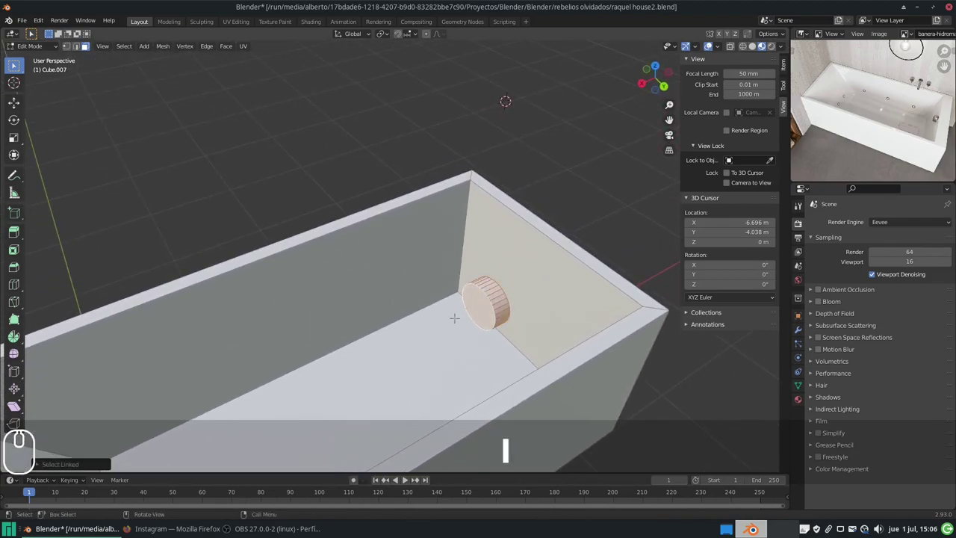
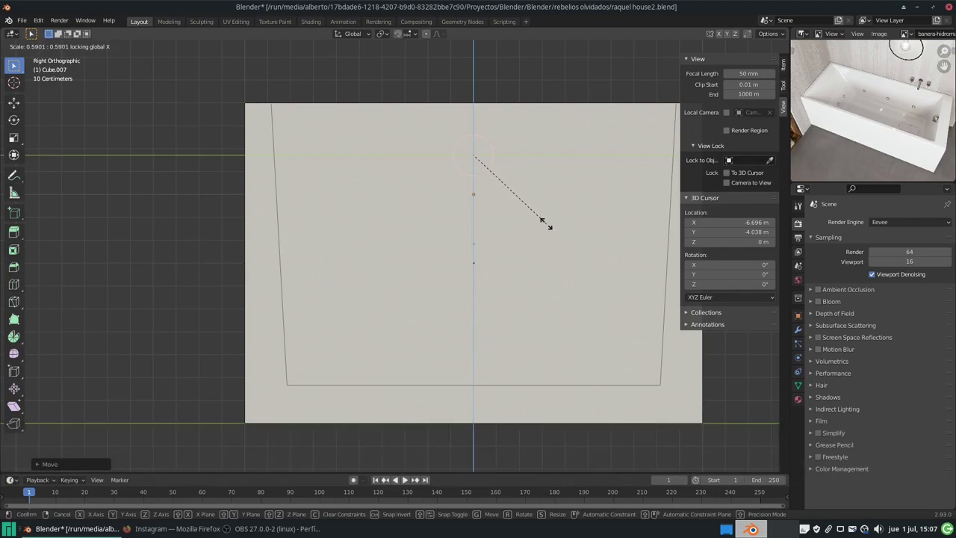
click(529, 204)
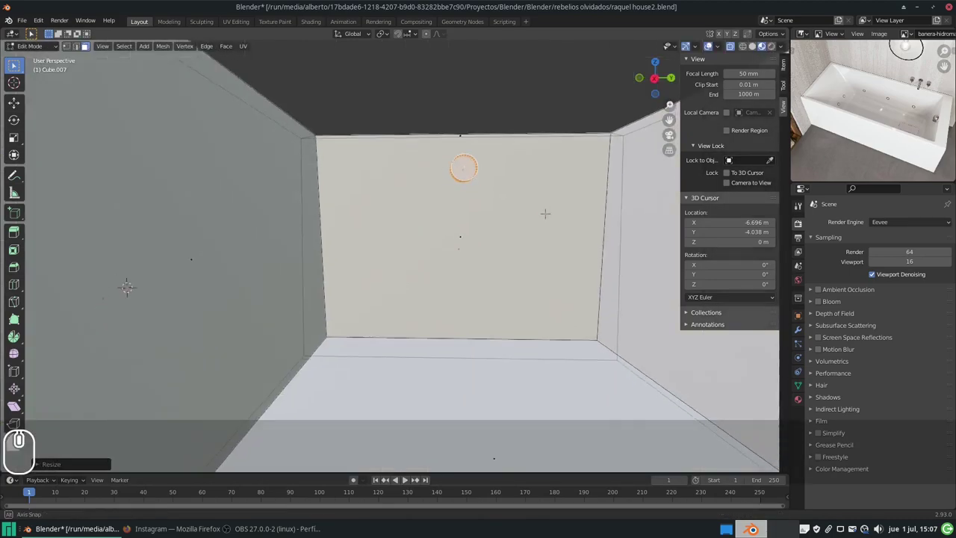
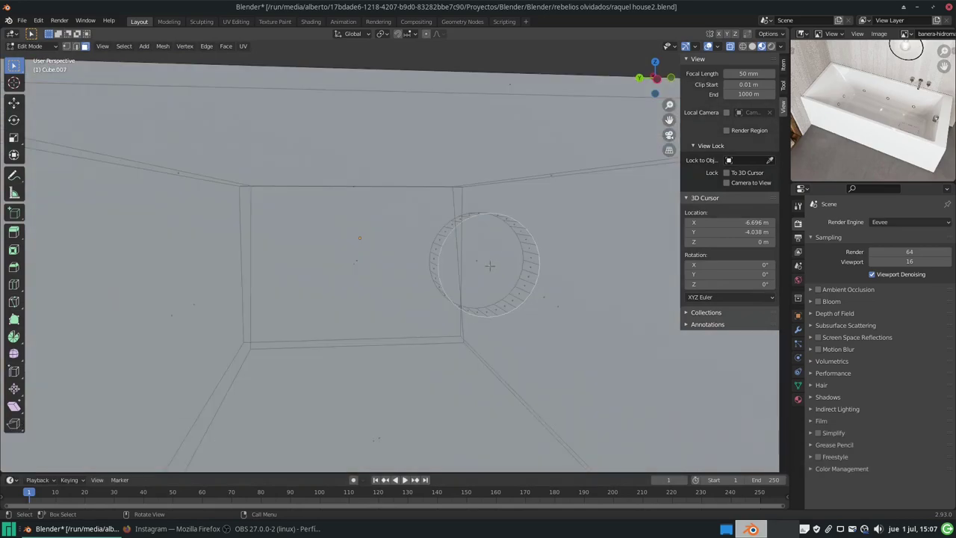
Step: Inset the disc's face and extrude it outward from the wall to form a raised ring
key(i)
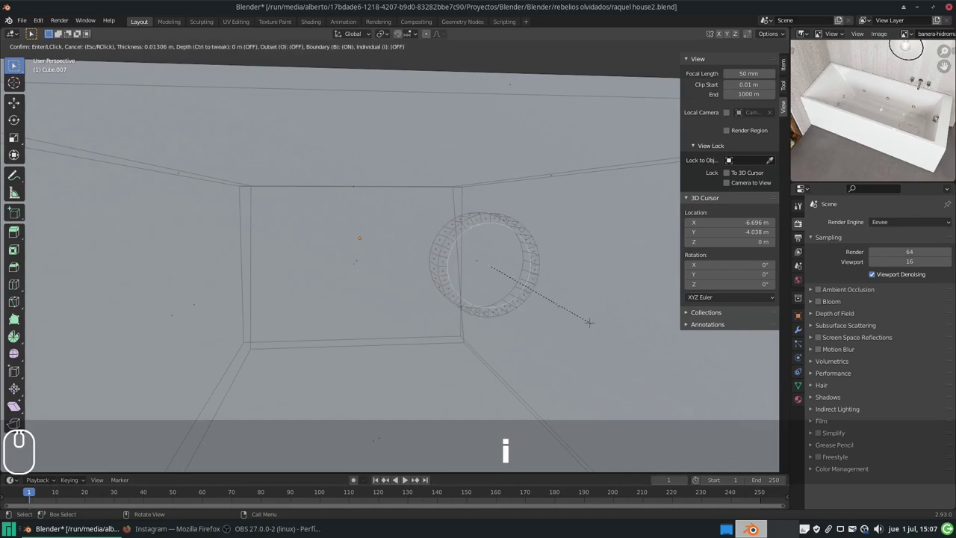
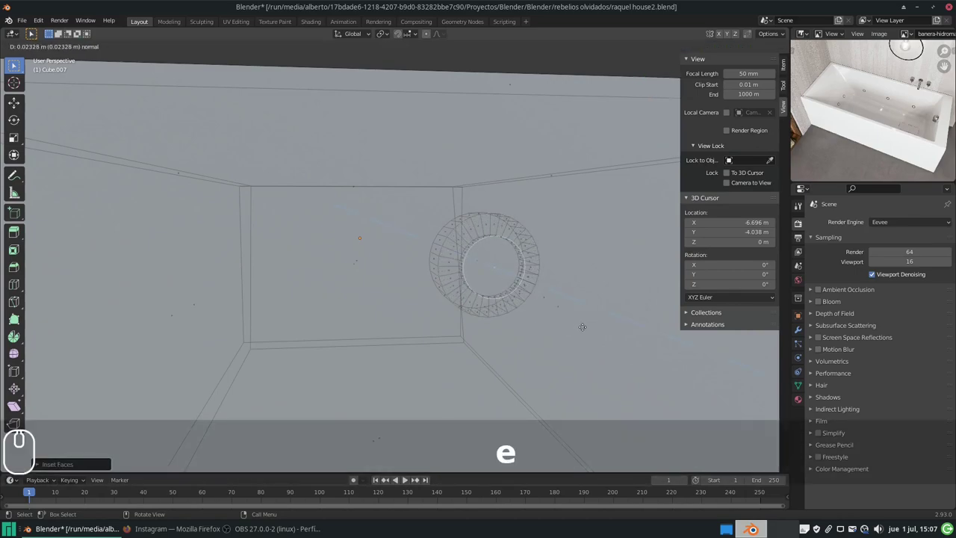
drag(673, 136, 671, 69)
middle_click(671, 69)
drag(664, 63, 656, 51)
scroll(up, 3)
middle_click(655, 51)
middle_click(639, 65)
middle_click(639, 66)
middle_click(639, 66)
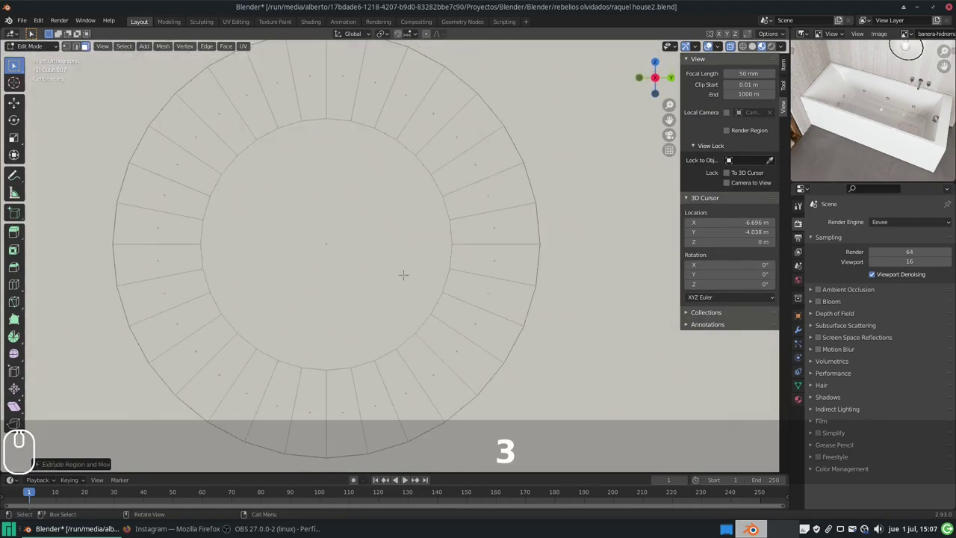
drag(656, 81, 656, 82)
Step: Inset and extrude the ring's bottom faces into a small tab, then leave Edit Mode
click(655, 82)
click(655, 81)
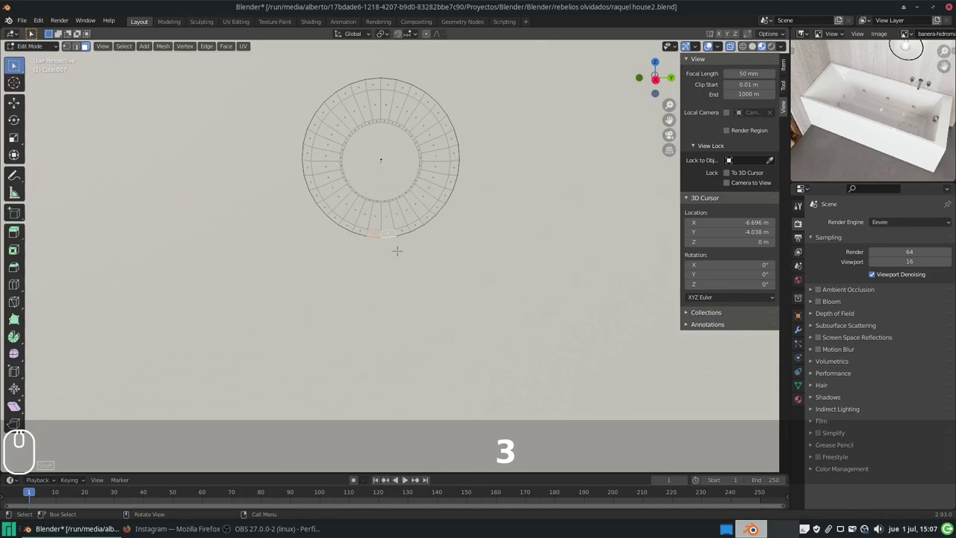
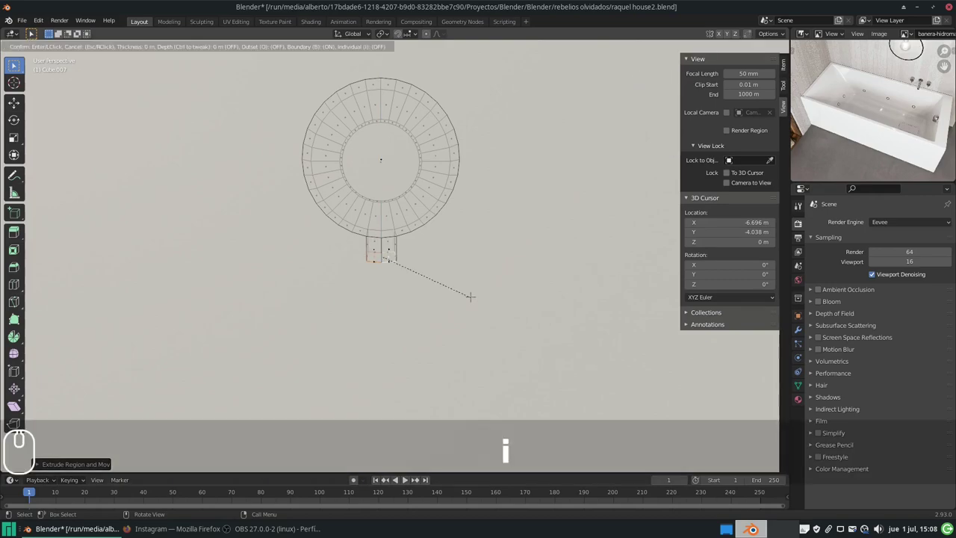
click(640, 65)
key(e)
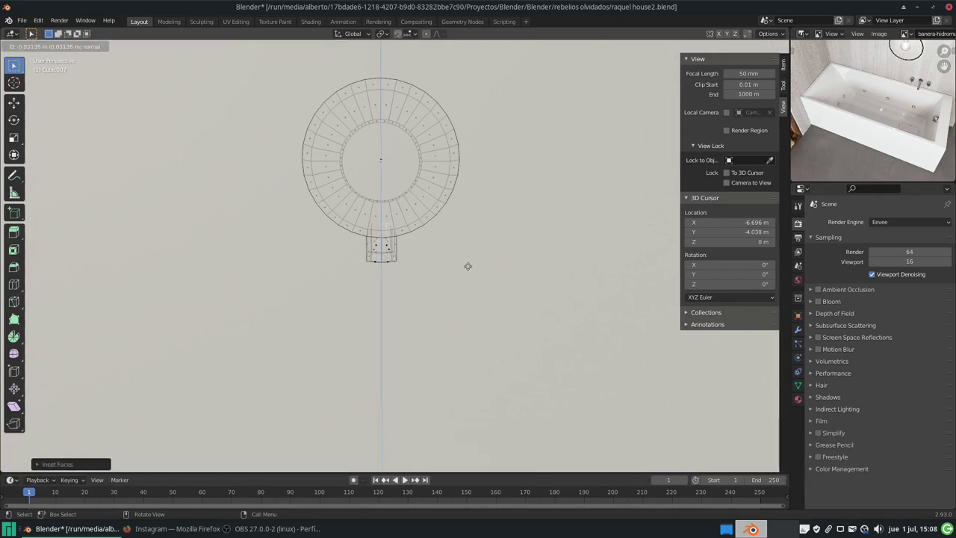
click(639, 66)
click(470, 250)
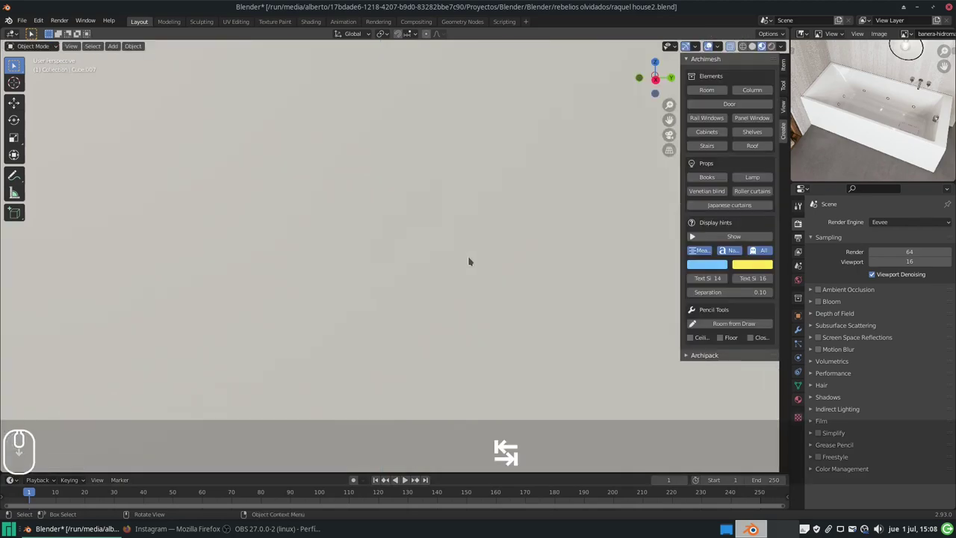
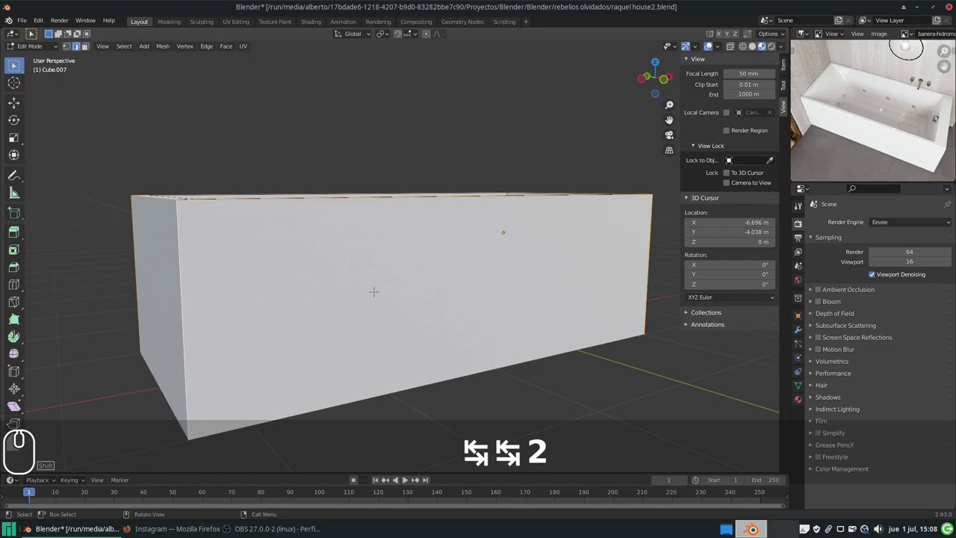
Step: Bevel the tub's outer rim edges with Ctrl+B, raising the segment count to about 4
key(ctrl+b)
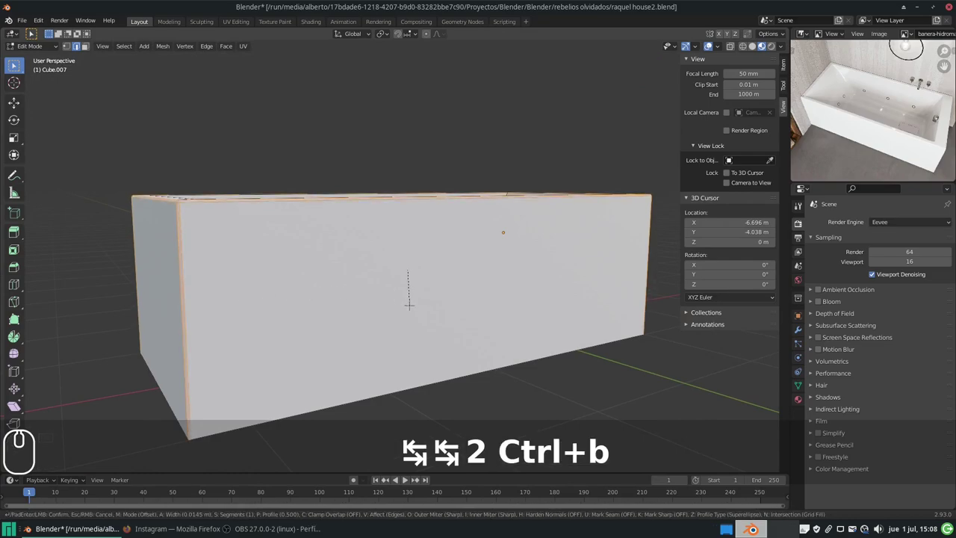
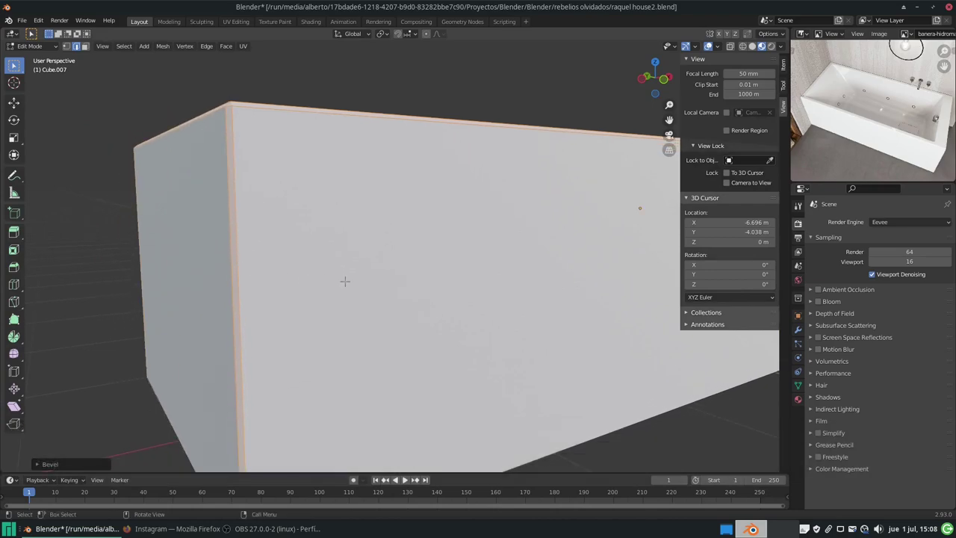
key(ctrl+z)
key(ctrl+b)
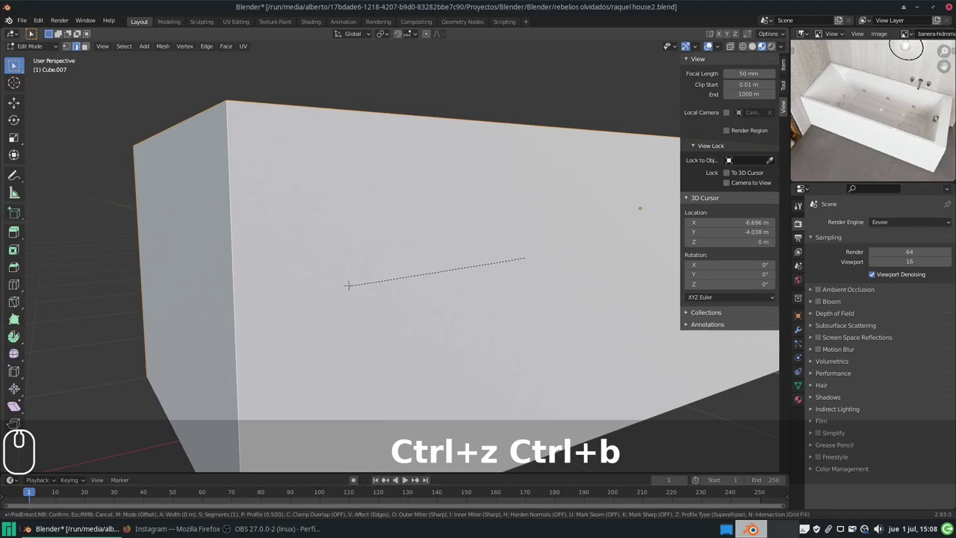
scroll(up, 3)
scroll(up, 3)
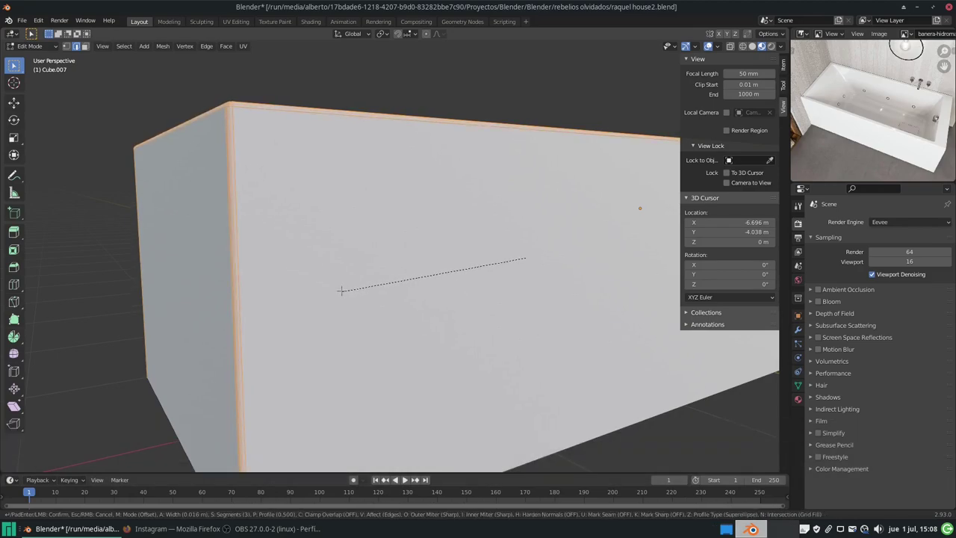
scroll(up, 3)
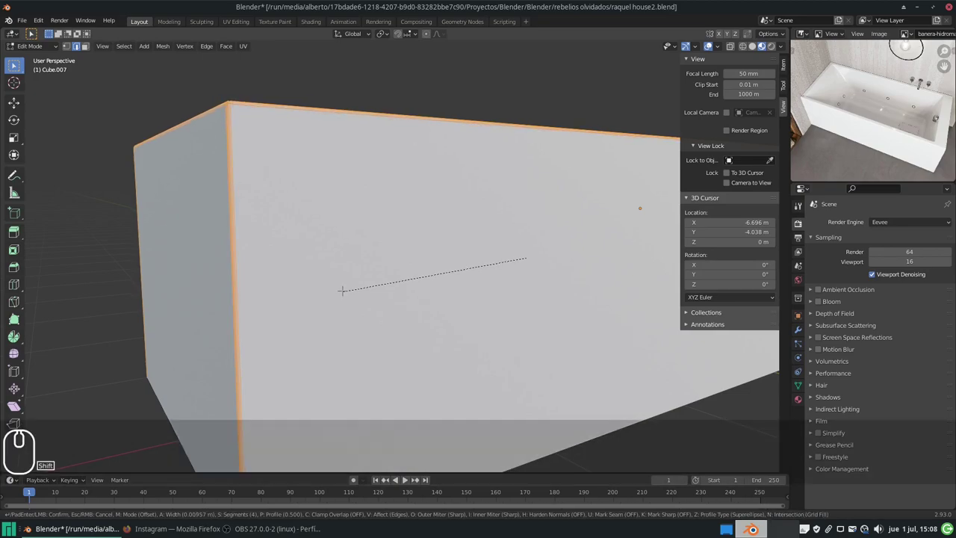
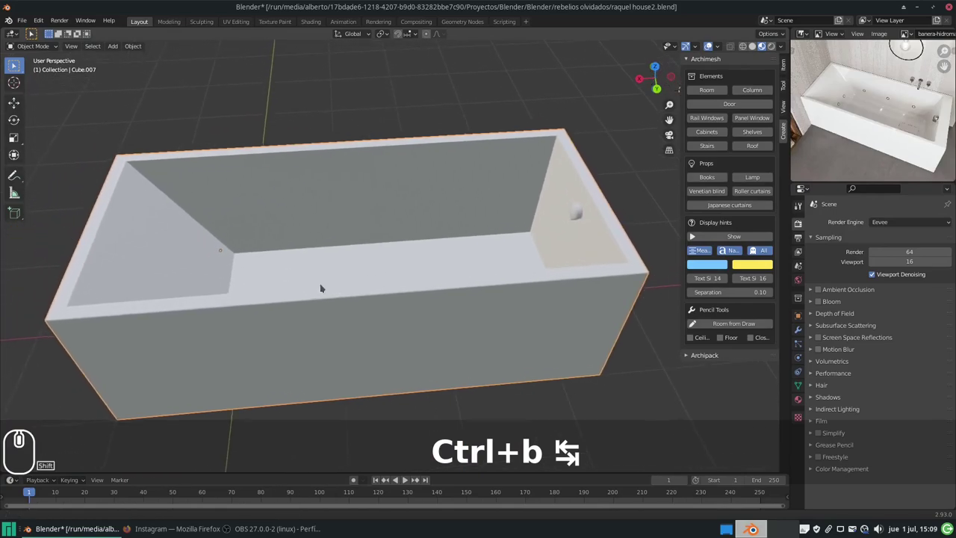
Step: Orbit the view to look down into the bathtub's floor
drag(324, 285, 389, 242)
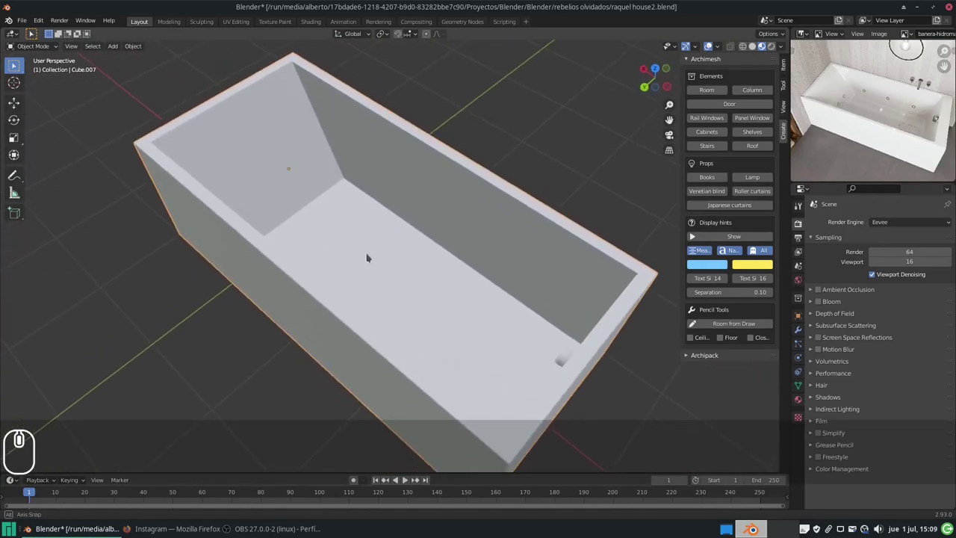
middle_click(387, 256)
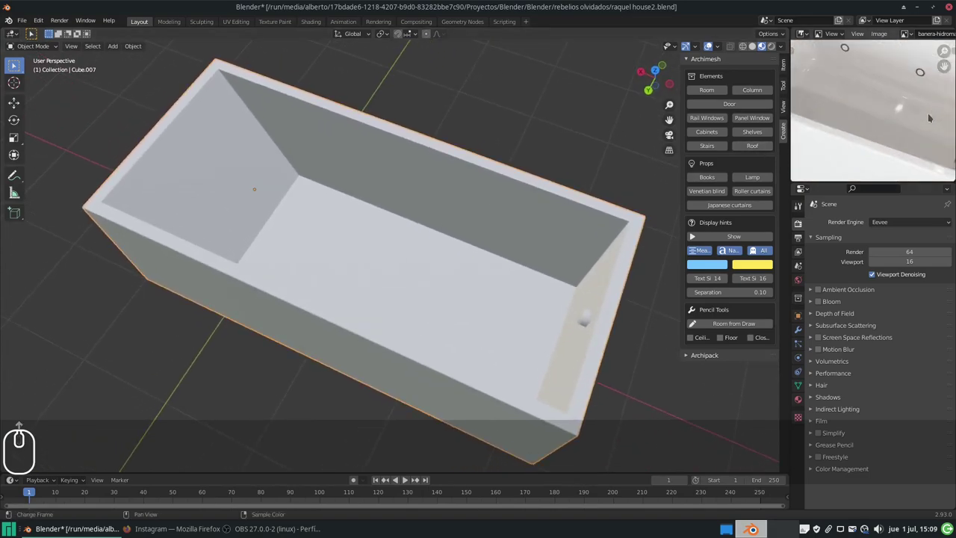
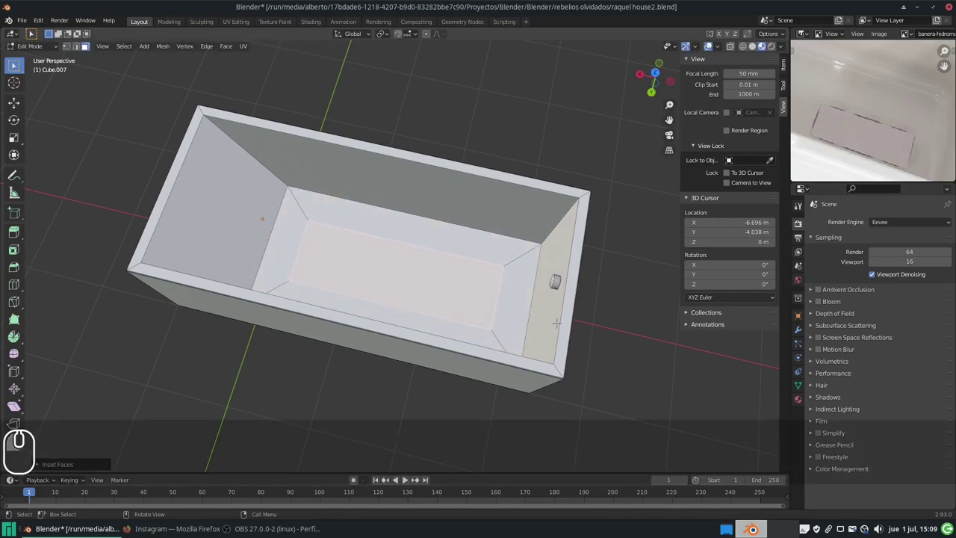
Step: Scale the inset floor face shorter along X and zoom in on it for subdividing
key(s)
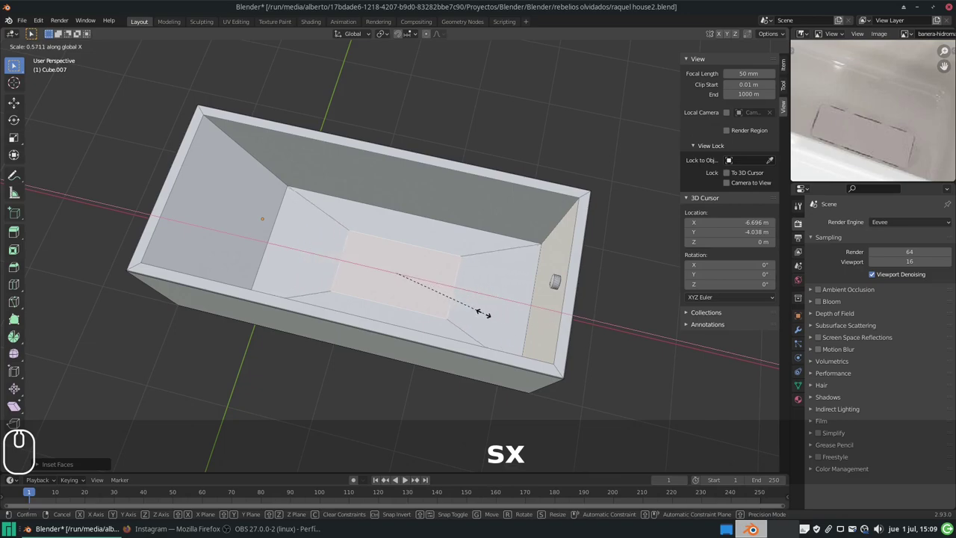
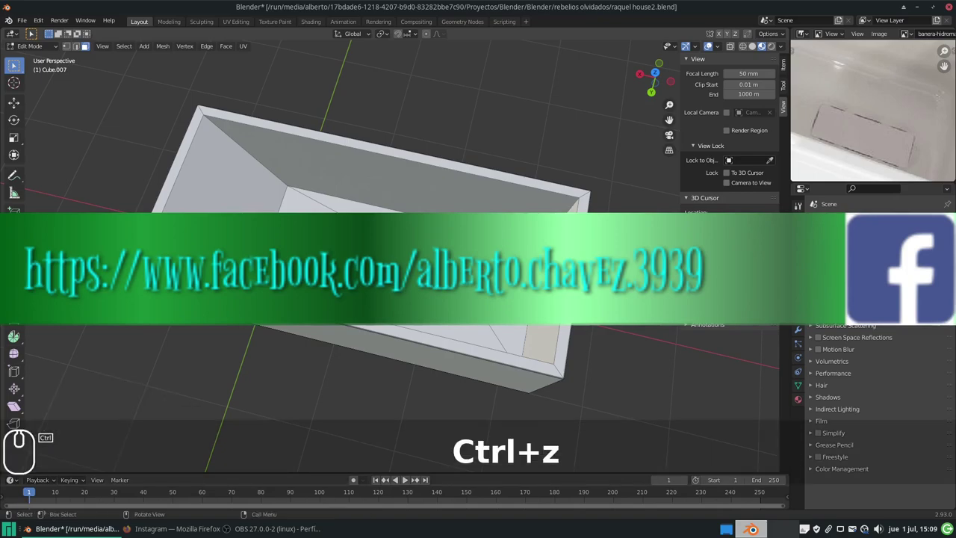
scroll(up, 3)
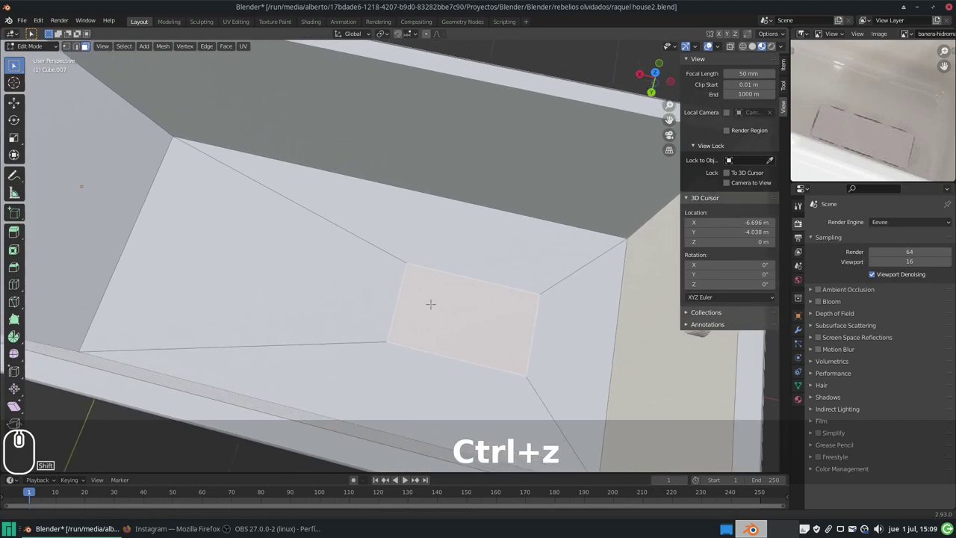
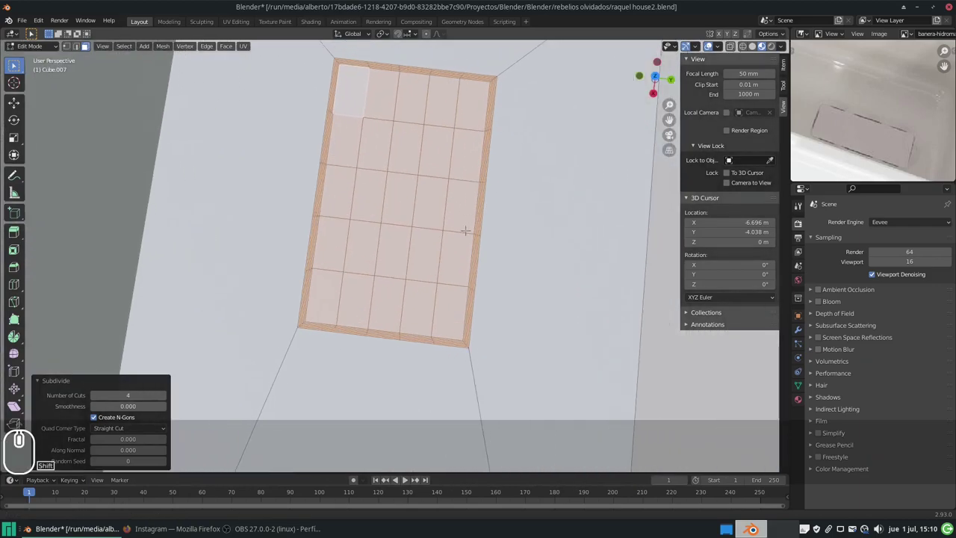
Step: With X-ray on, select the narrow rim faces along the floor patch's right side
key(3)
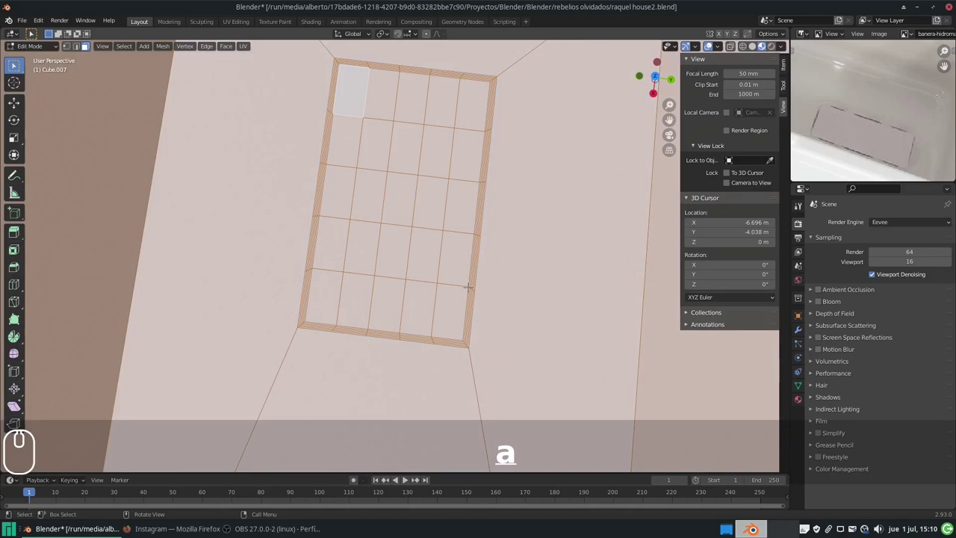
scroll(up, 3)
click(639, 64)
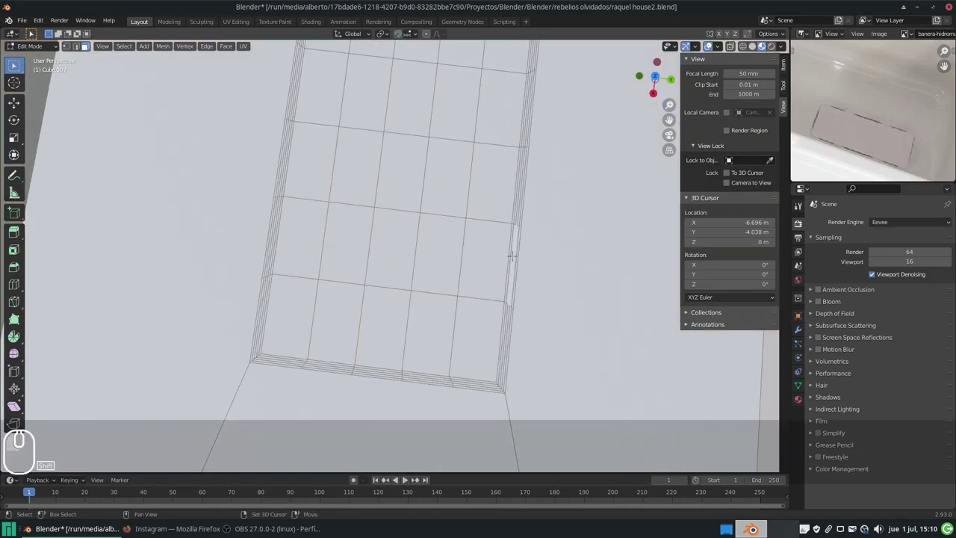
click(640, 64)
click(639, 64)
scroll(up, 3)
click(639, 64)
click(639, 65)
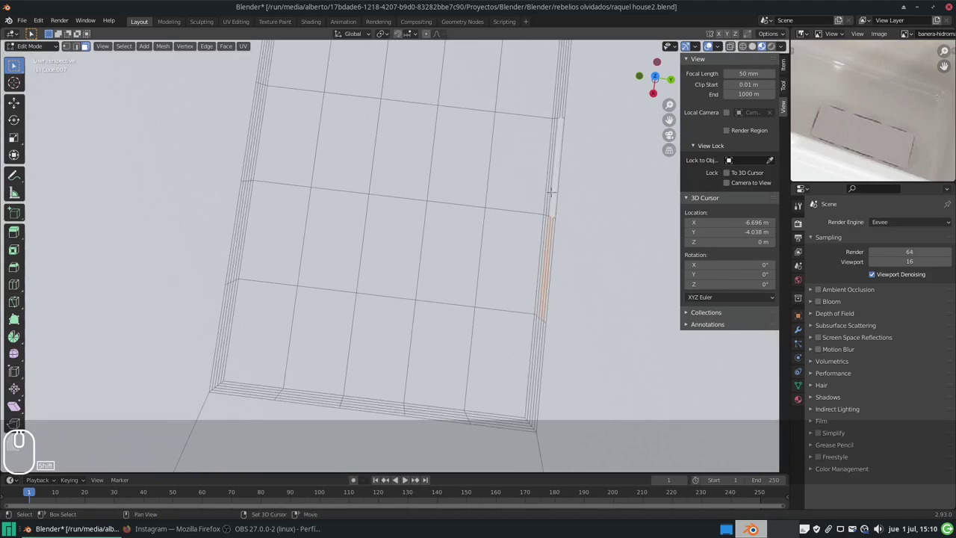
click(654, 81)
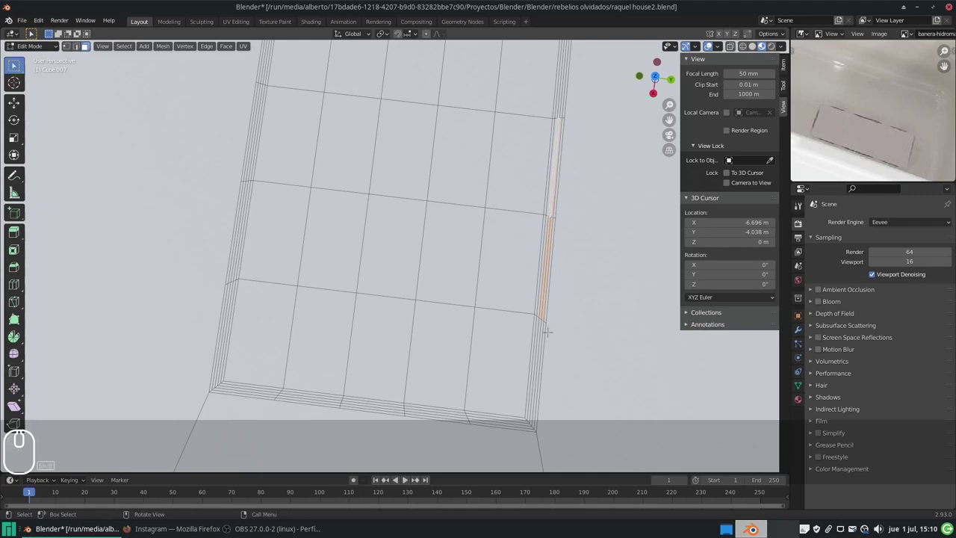
key(ctrl+z)
Step: Add the narrow rim faces along the patch's left side to the selection
middle_click(654, 81)
click(653, 81)
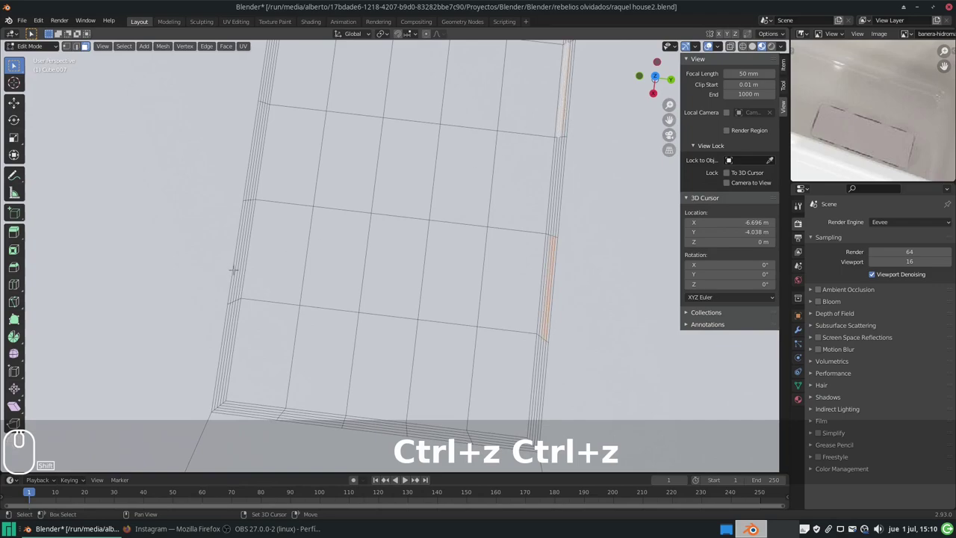
click(654, 80)
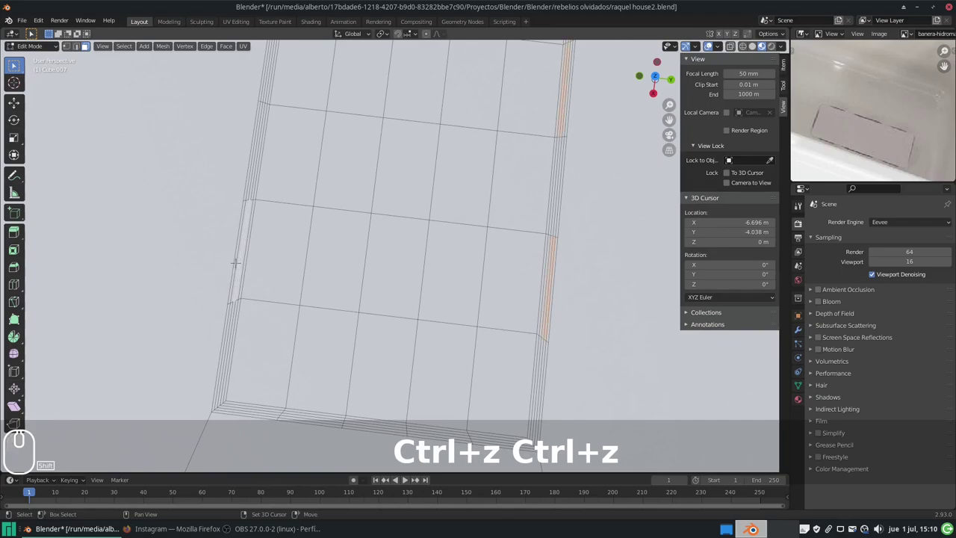
click(640, 64)
key(ctrl+<)
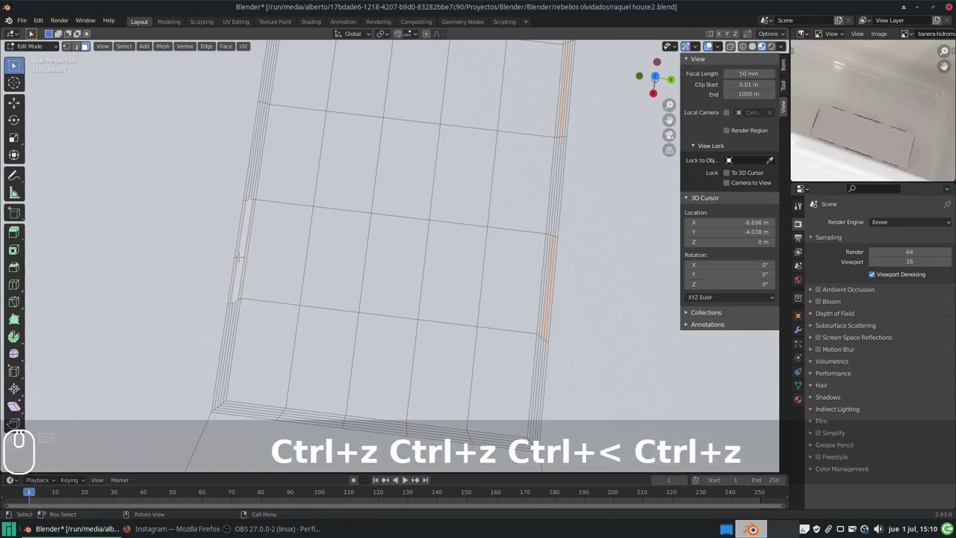
scroll(up, 3)
scroll(up, 3)
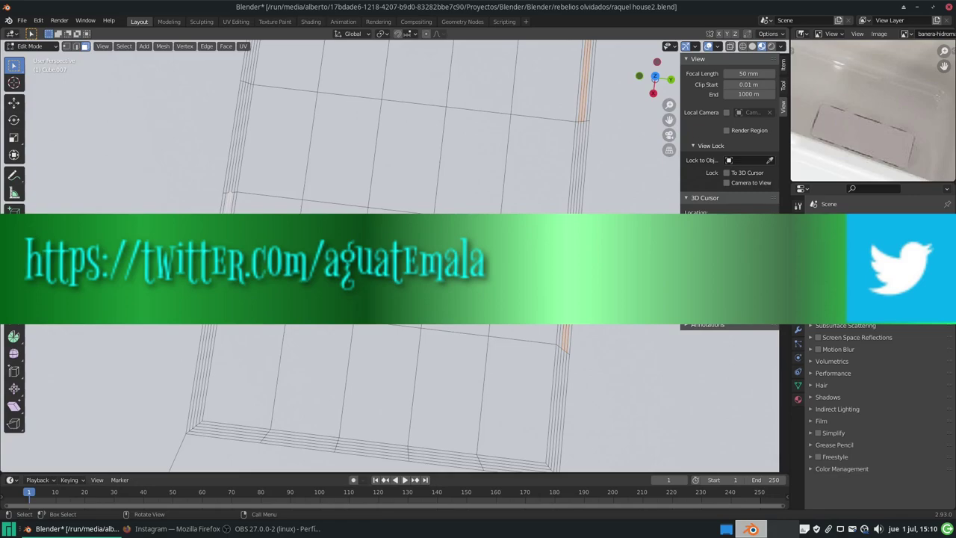
click(639, 64)
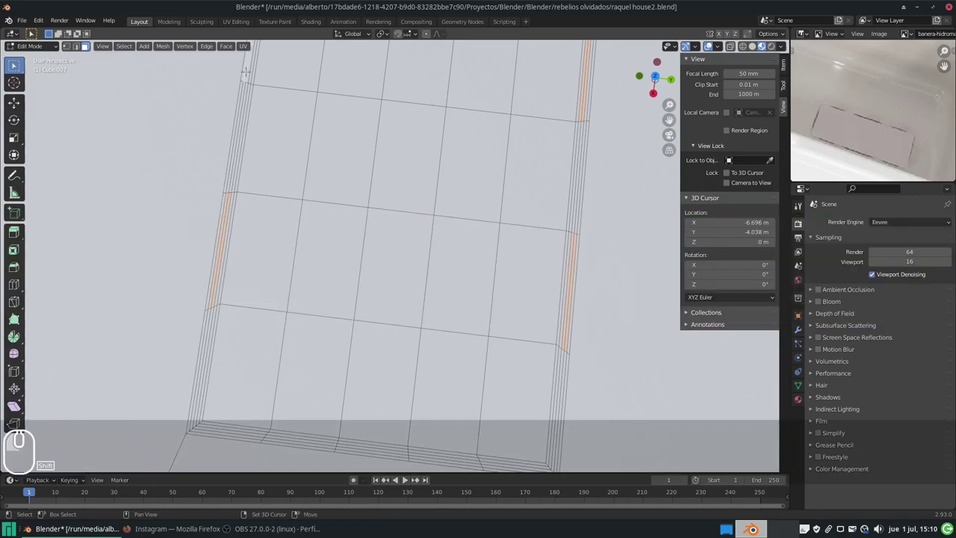
Step: Add the remaining side faces and the rim faces at the patch's near end
middle_click(639, 64)
scroll(down, 3)
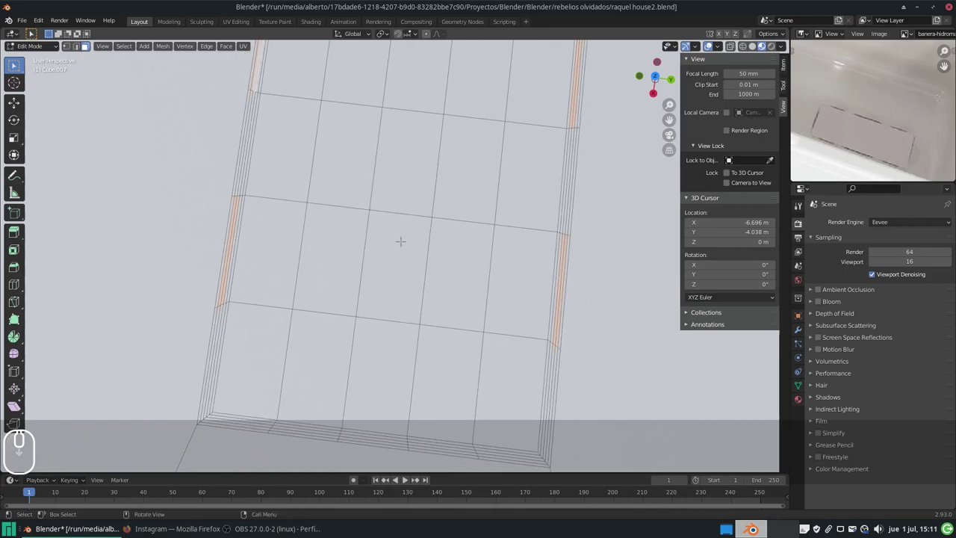
scroll(down, 3)
scroll(up, 3)
scroll(down, 3)
scroll(up, 3)
scroll(down, 3)
click(639, 65)
click(640, 65)
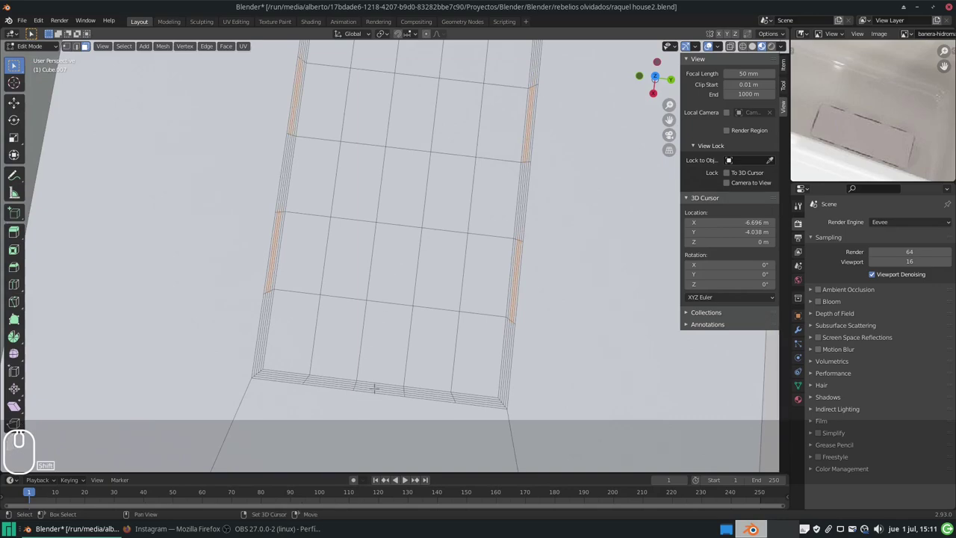
click(639, 64)
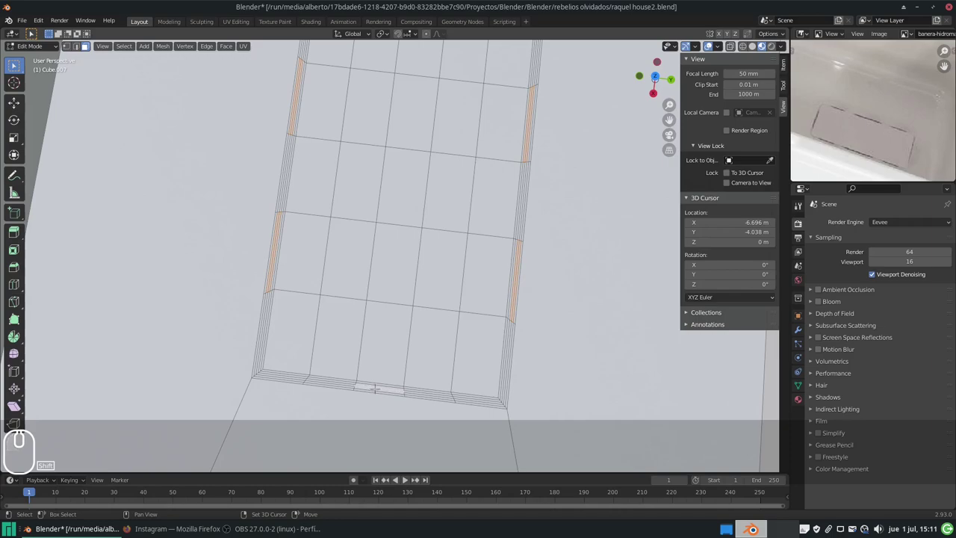
click(639, 64)
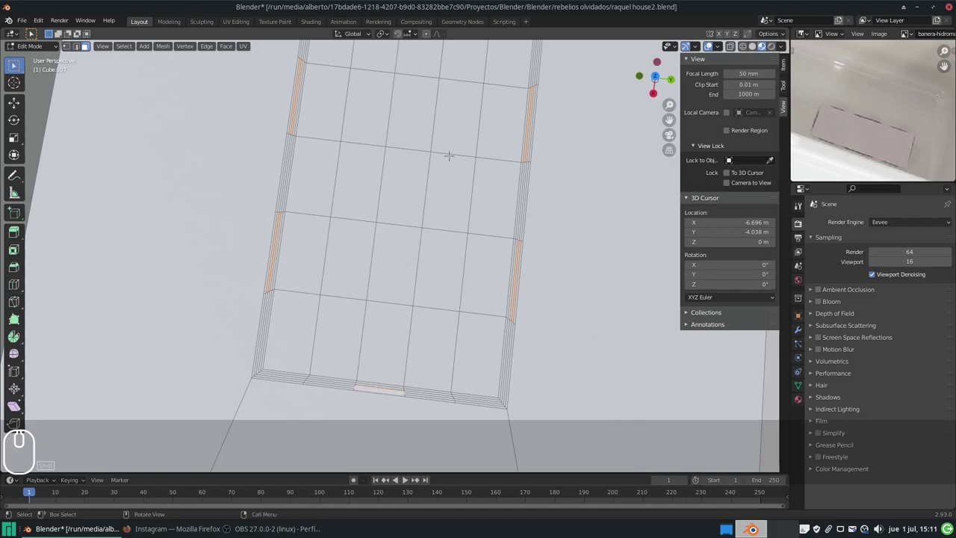
Step: Add the rim face at the patch's far end to complete the border selection
scroll(down, 3)
drag(640, 64, 639, 64)
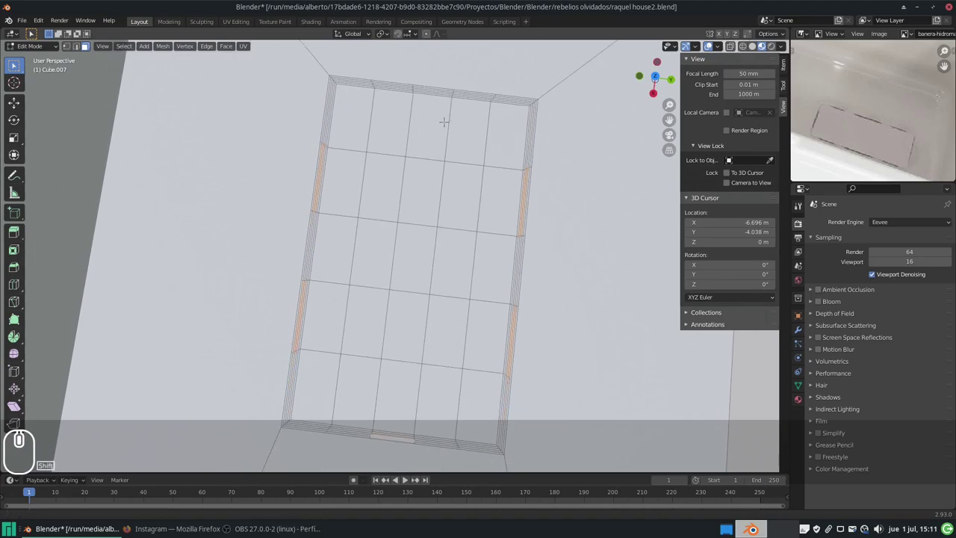
middle_click(640, 65)
scroll(down, 3)
scroll(up, 3)
click(653, 81)
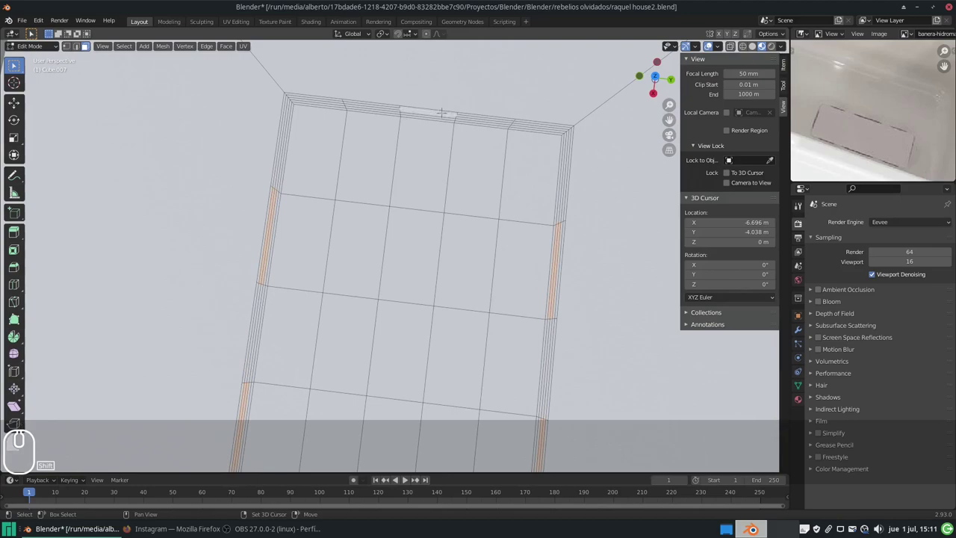
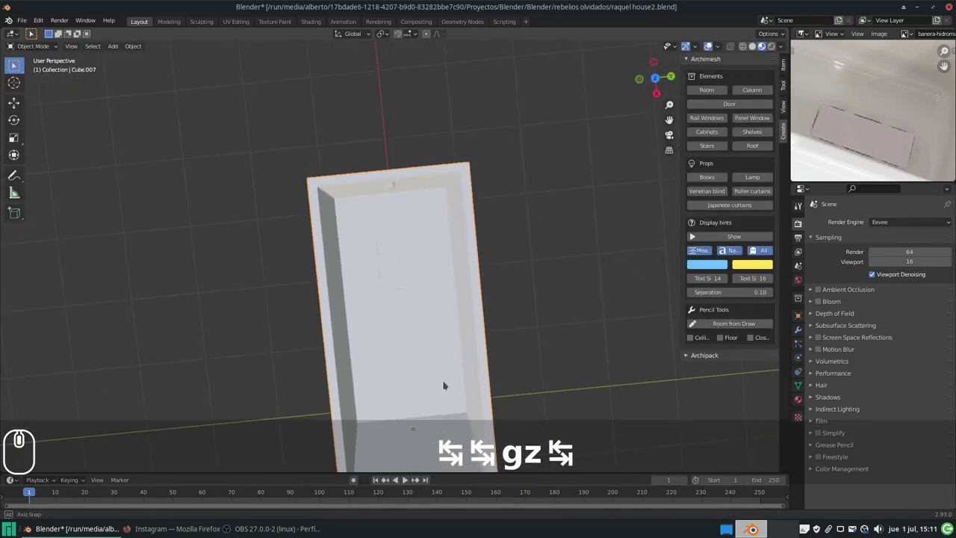
Step: Inspect the isolated bathtub from all sides, then unhide the house model around it with Alt+H
drag(384, 327, 381, 276)
middle_click(407, 287)
scroll(down, 3)
middle_click(914, 143)
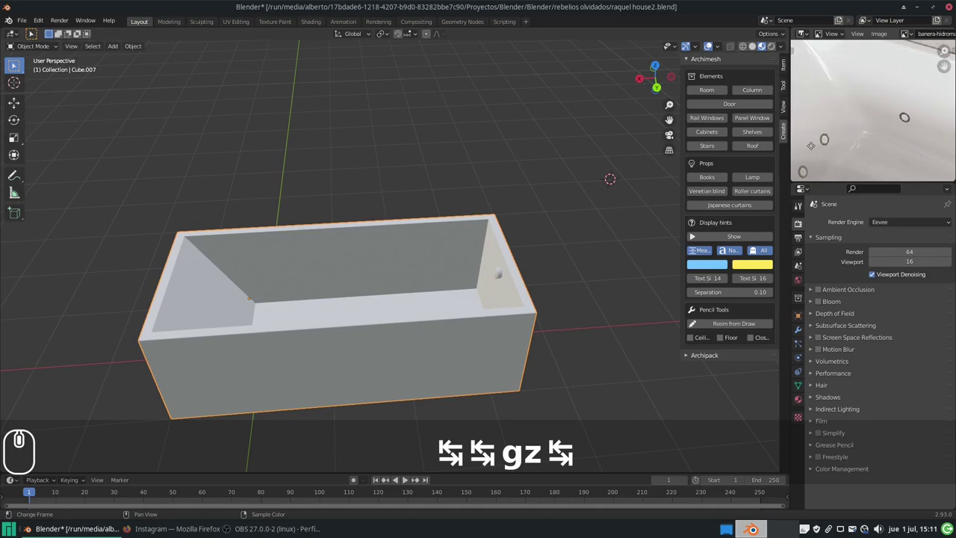
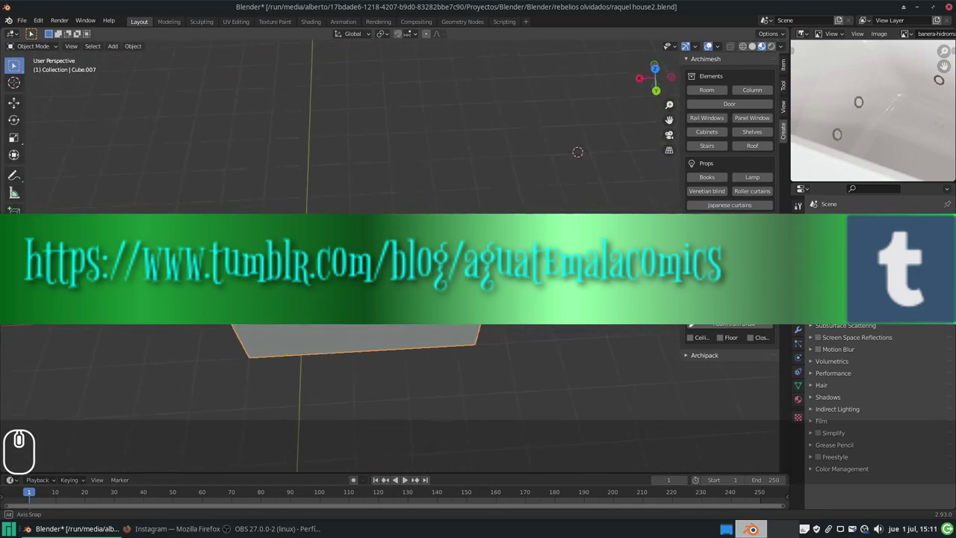
middle_click(411, 252)
scroll(down, 3)
key(alt+h)
Step: Look down on the house floor plan and select the bathtub box
scroll(down, 3)
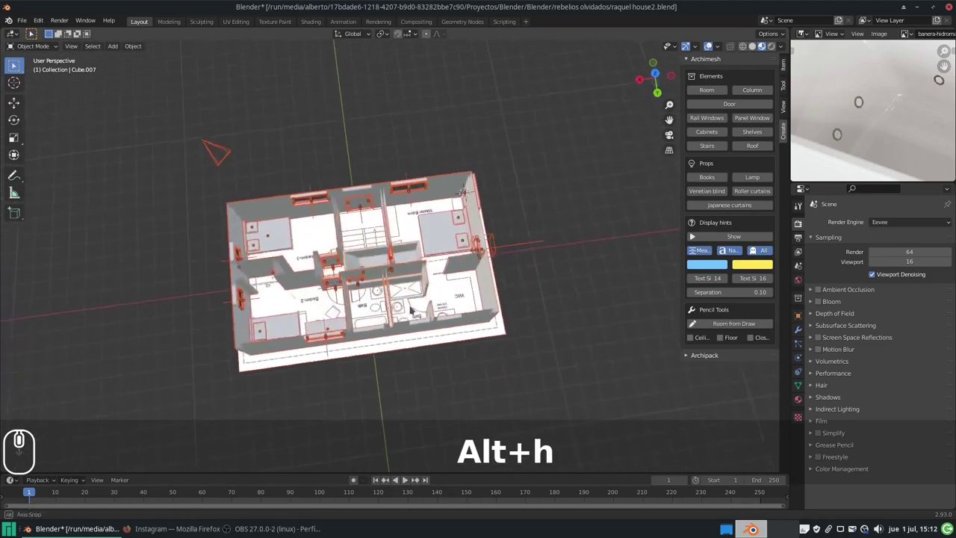
middle_click(358, 310)
scroll(up, 3)
middle_click(446, 208)
drag(450, 204, 350, 309)
key(g)
key(x)
key(Escape)
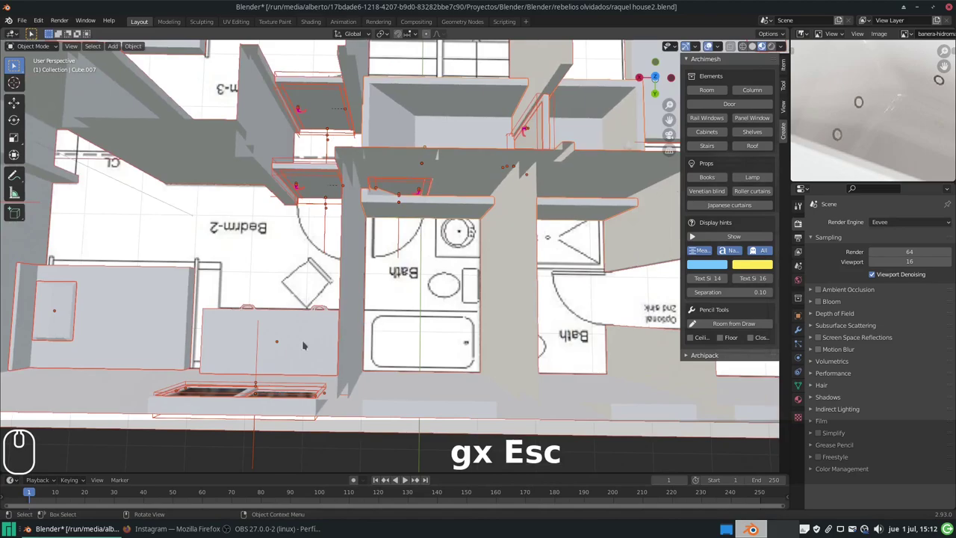
scroll(down, 3)
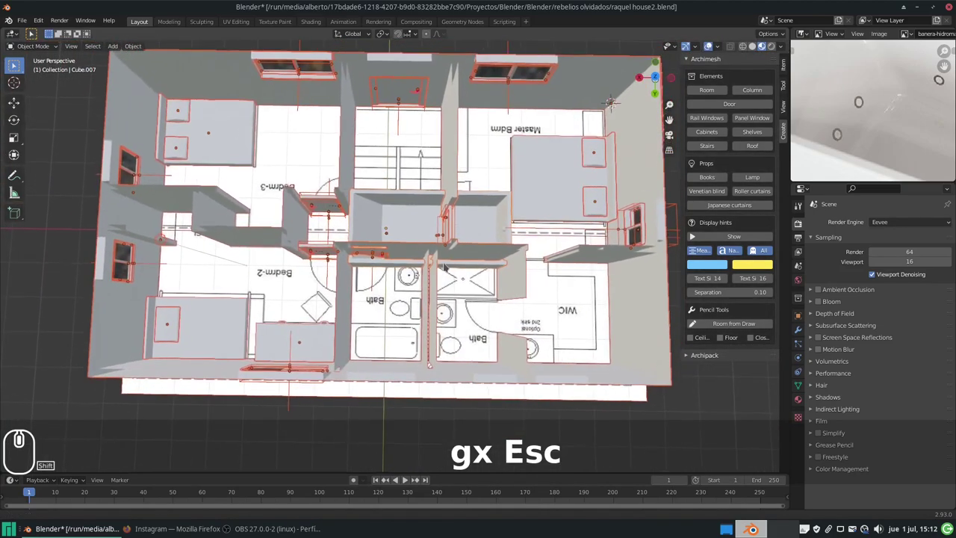
drag(442, 261, 415, 212)
click(417, 216)
middle_click(415, 211)
click(413, 214)
Step: Move the bathtub into the upstairs Bath room and narrow it along X to about 0.79
key(g)
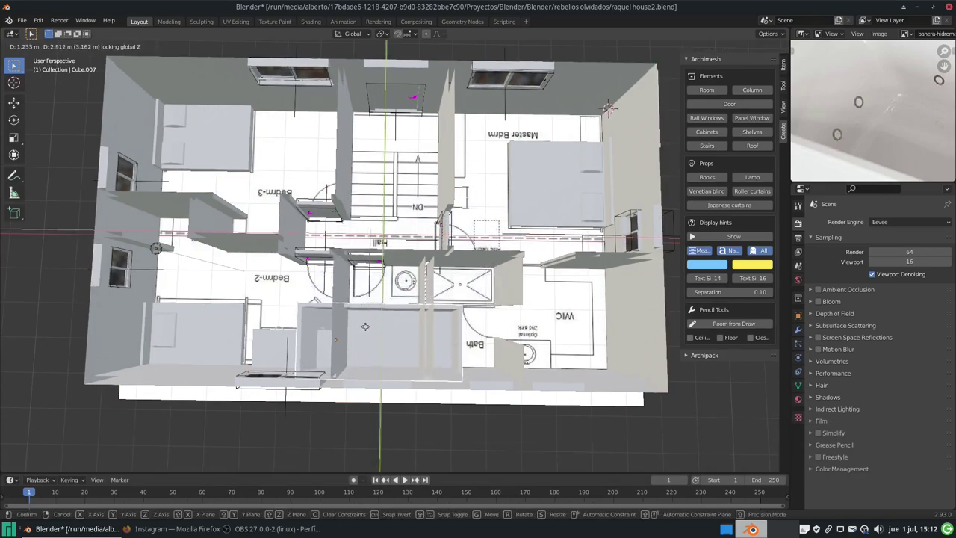
drag(364, 319, 547, 362)
key(s)
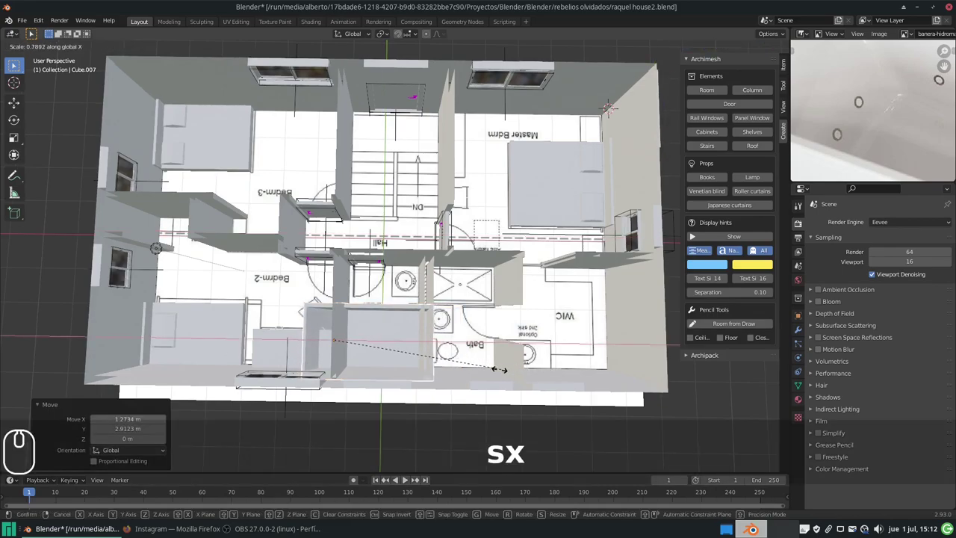
drag(476, 364, 533, 360)
key(s)
text(sy)
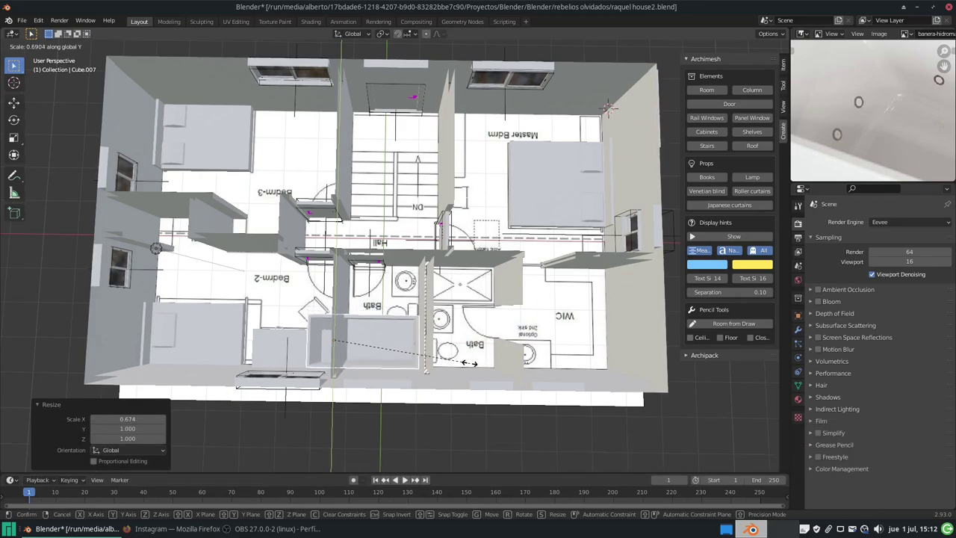
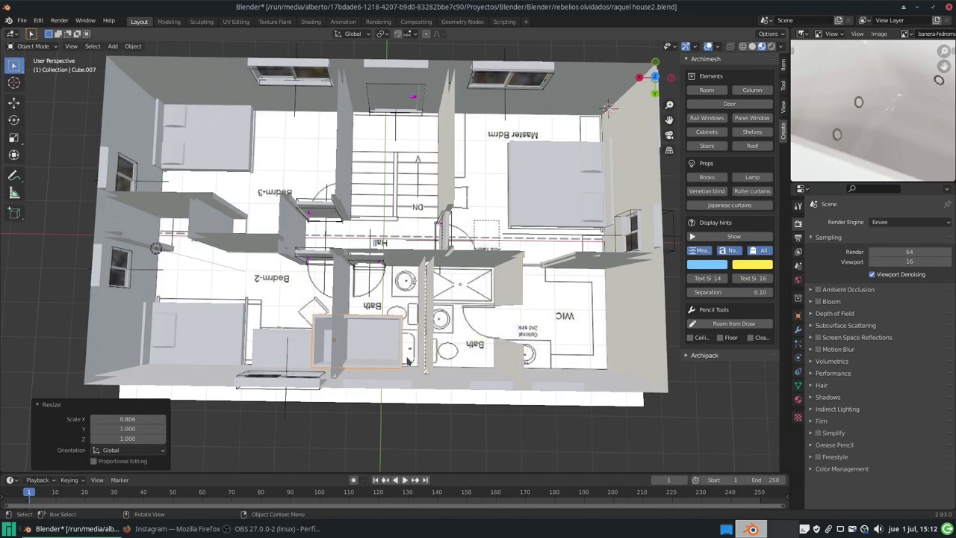
Step: Slide the tub along X toward the drawn outline and shrink it evenly to about 0.83
text(g)
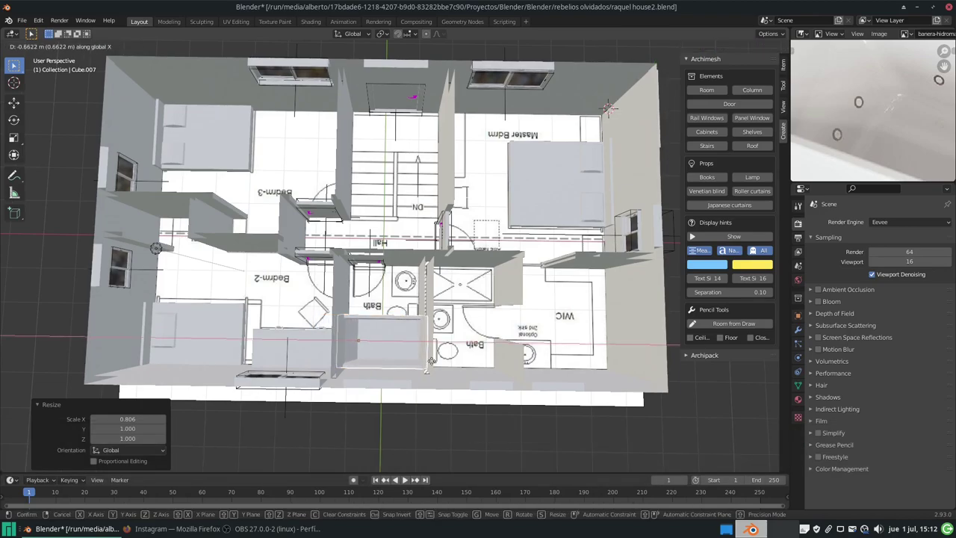
drag(639, 65, 656, 49)
scroll(up, 3)
drag(640, 65, 565, 291)
key(s)
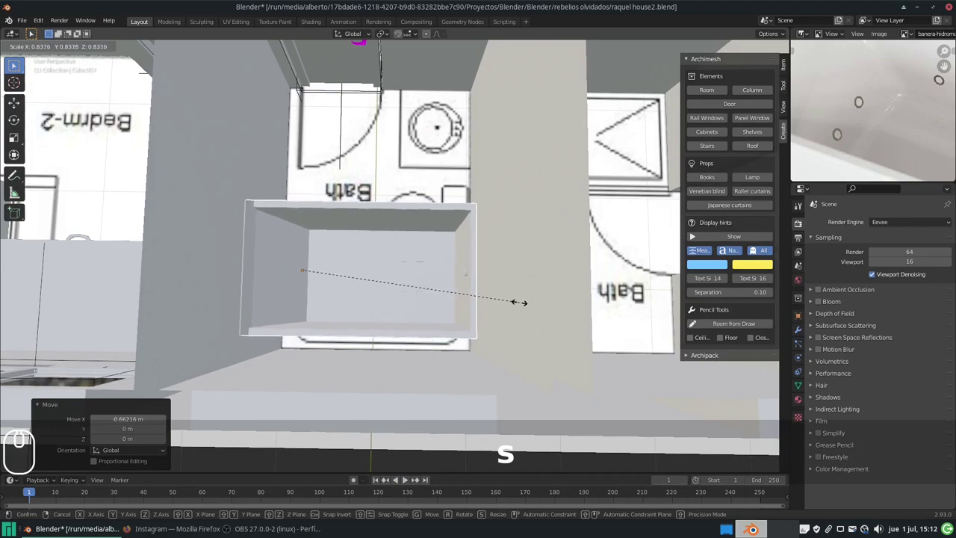
drag(664, 79, 672, 66)
key(g)
key(x)
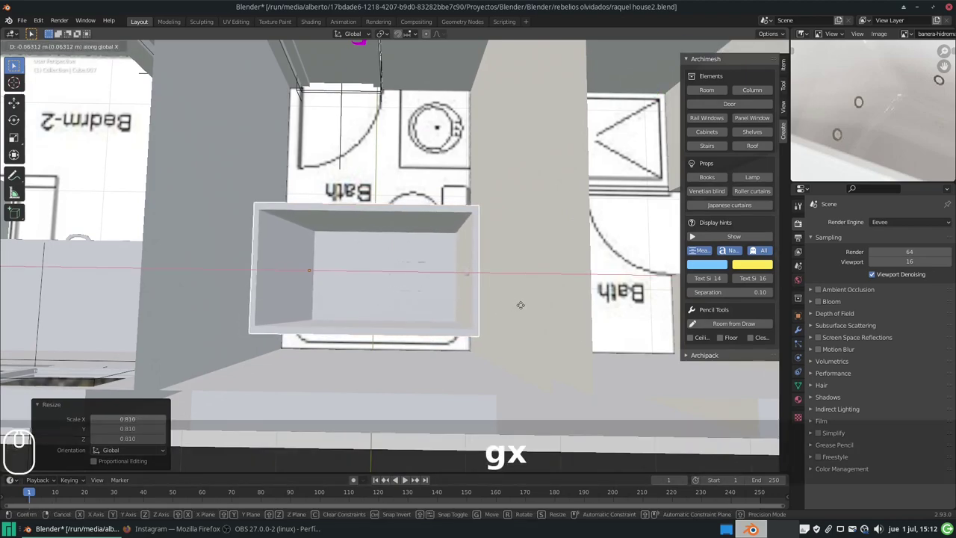
click(663, 79)
Step: Move the bathtub along Y so it sits over the drawn tub outline
key(g)
key(y)
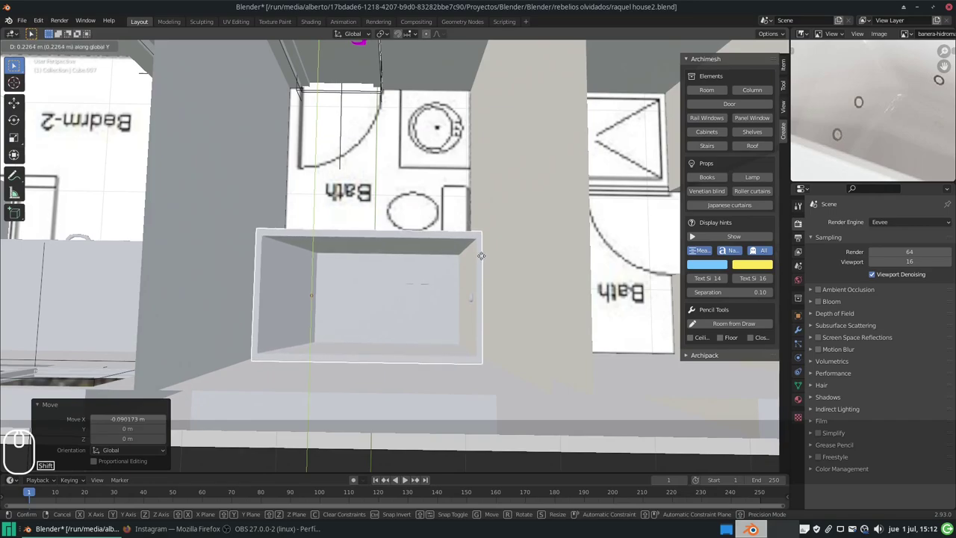
click(671, 66)
drag(671, 66, 660, 80)
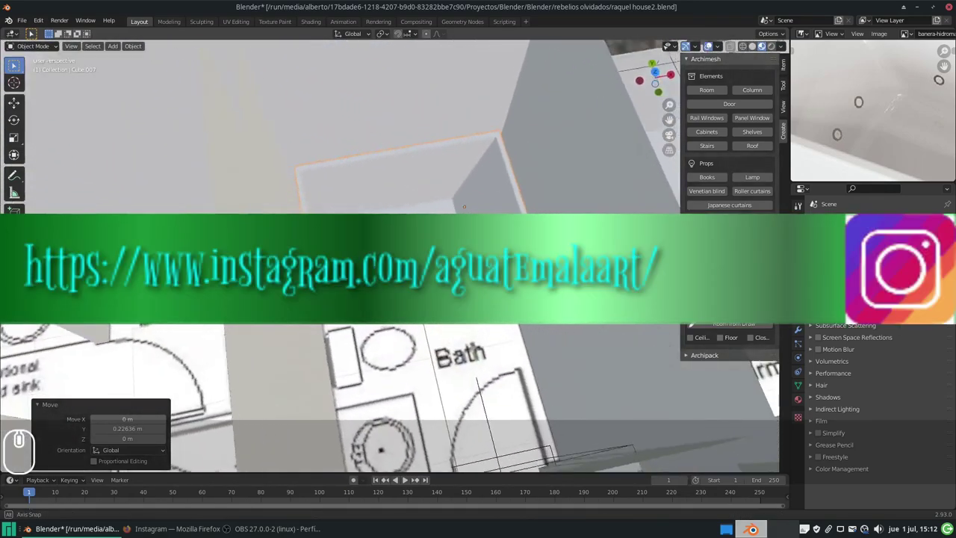
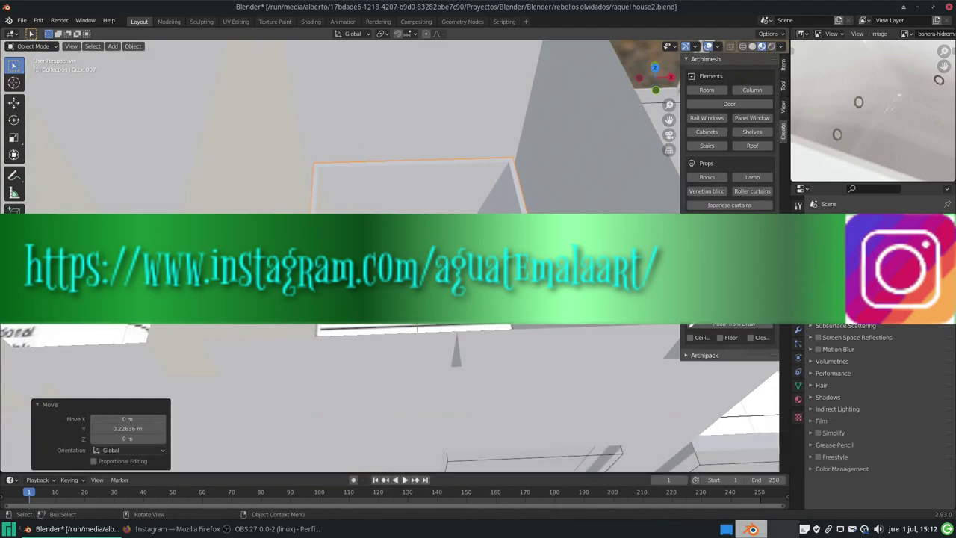
Step: Lower the bathtub along Z and scale its height down so it is shallower
key(g)
key(z)
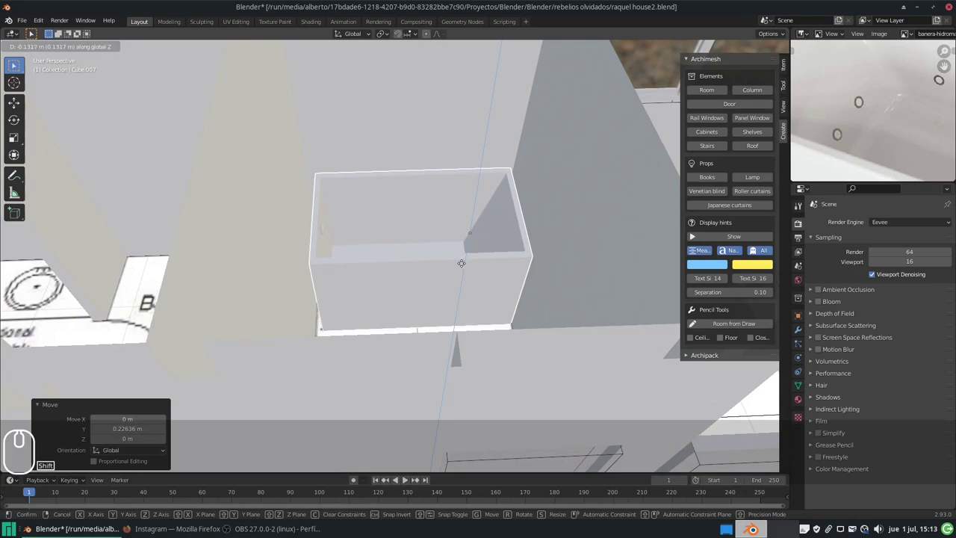
drag(461, 263, 473, 267)
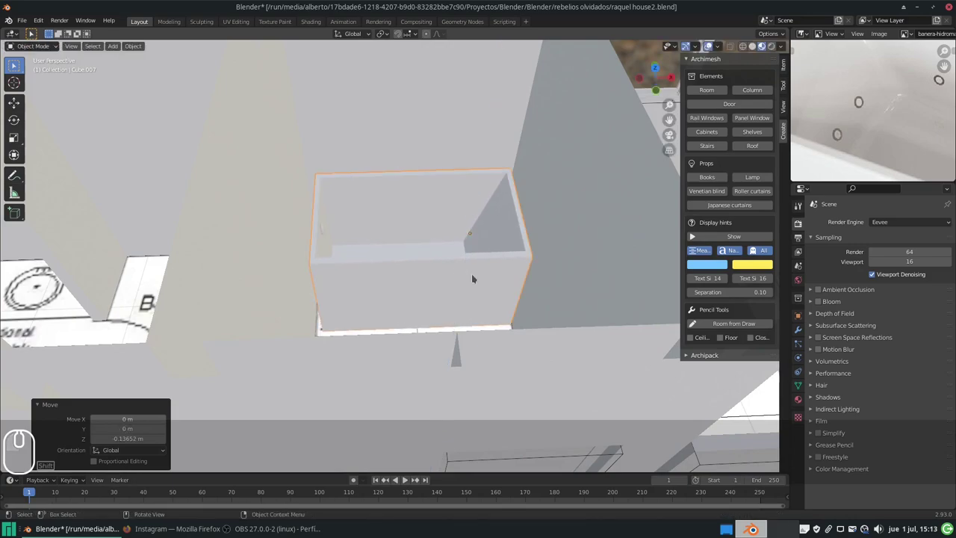
key(s)
key(z)
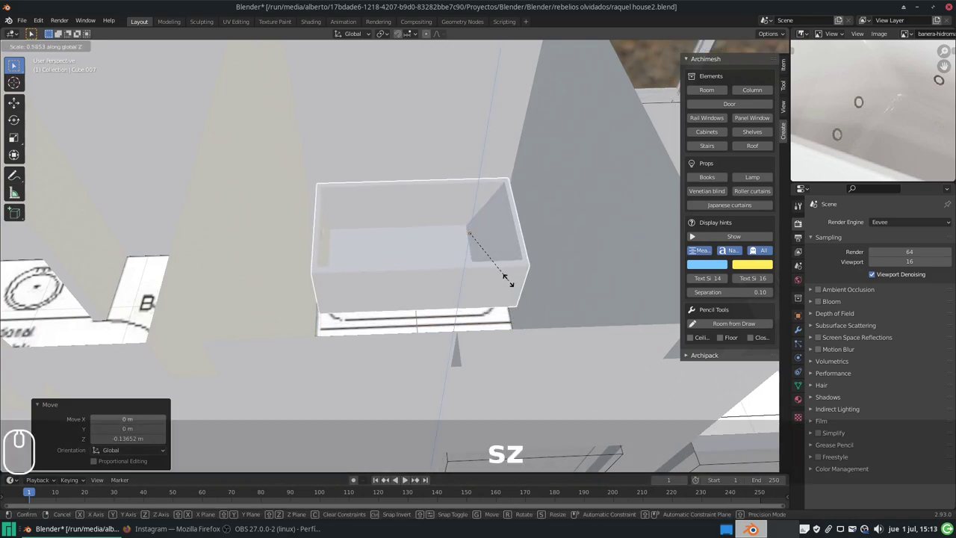
click(500, 270)
Step: Move the bathtub down along Z again until it rests on the bathroom floor level
key(f)
key(Escape)
key(Escape)
key(g)
key(z)
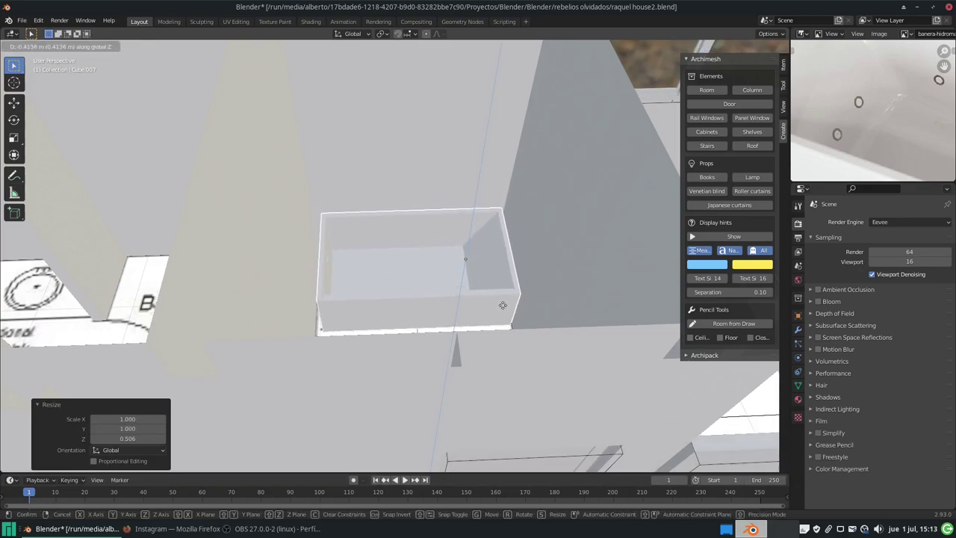
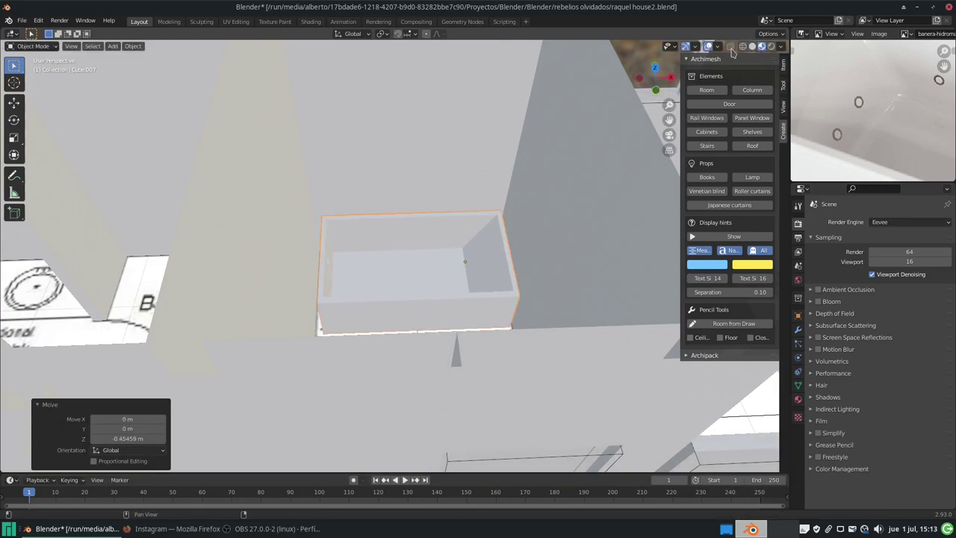
drag(473, 253, 293, 281)
drag(282, 237, 268, 193)
middle_click(258, 181)
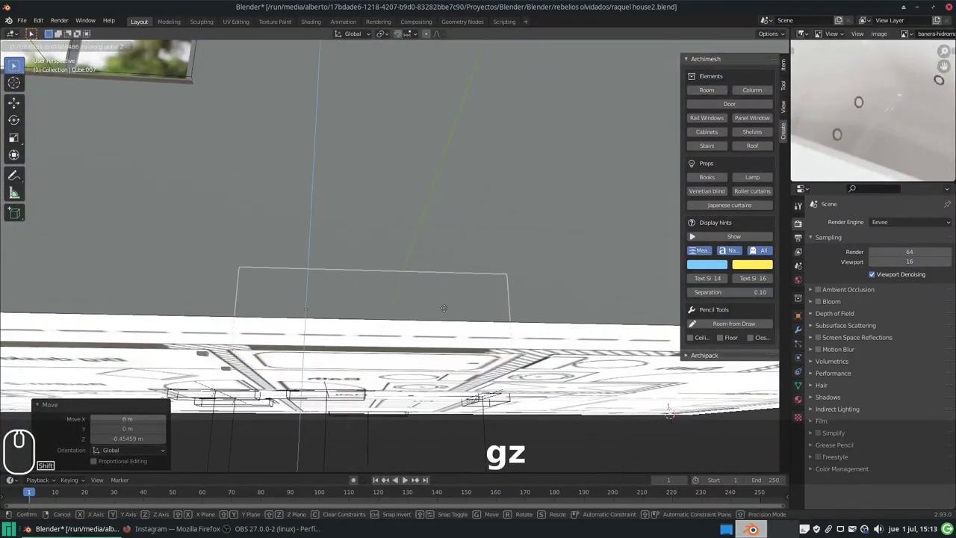
drag(445, 301, 439, 289)
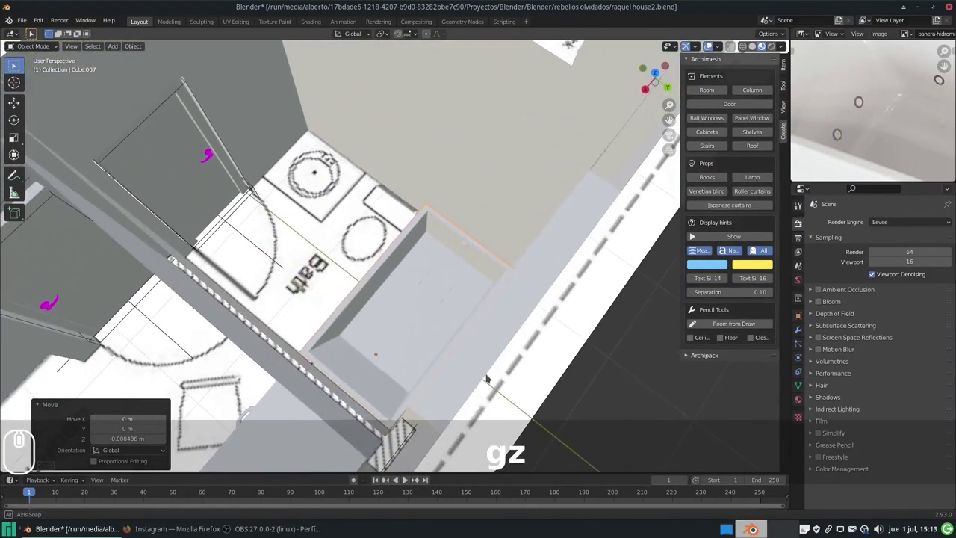
Step: Orbit around the bathroom and upstairs floor to check the bathtub against the floor
drag(521, 374, 503, 344)
scroll(down, 3)
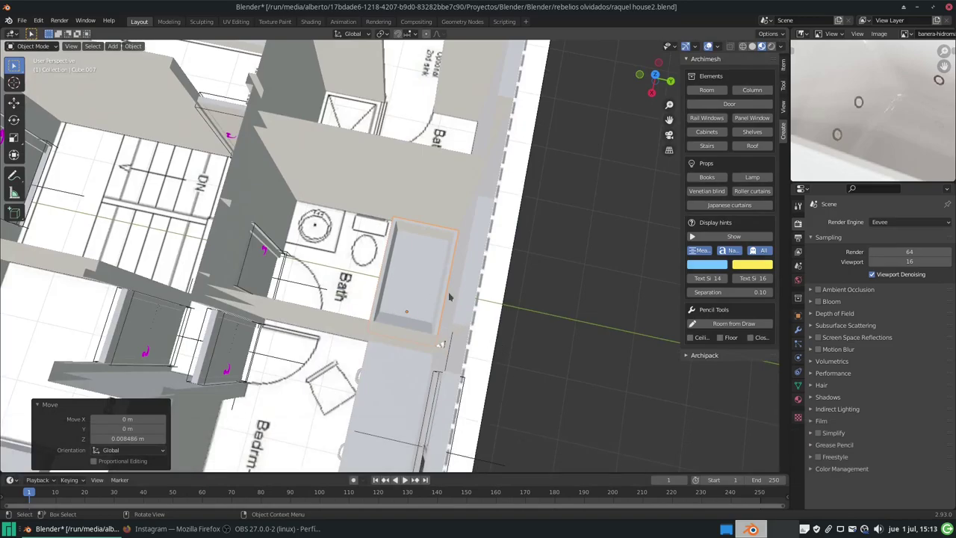
scroll(down, 3)
drag(380, 311, 419, 321)
scroll(down, 3)
drag(434, 323, 464, 338)
drag(481, 327, 486, 309)
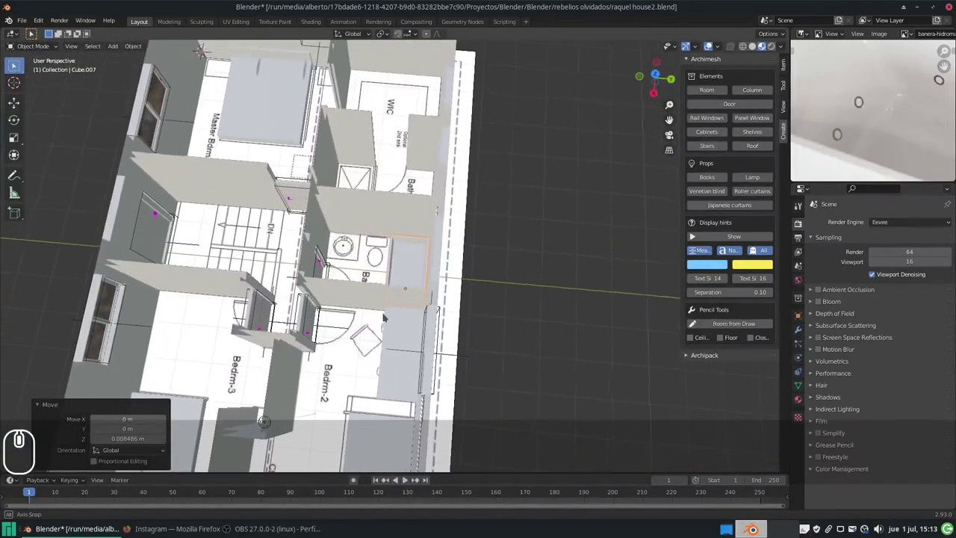
drag(323, 310, 408, 257)
Step: Save the house as the new file raquel house3.blend by incrementing the file name
scroll(up, 3)
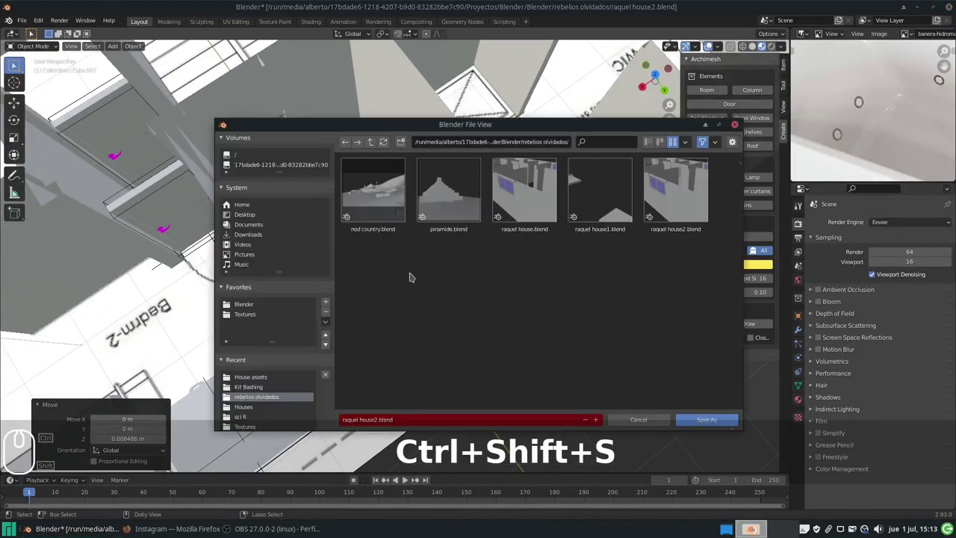
key(KP_Add)
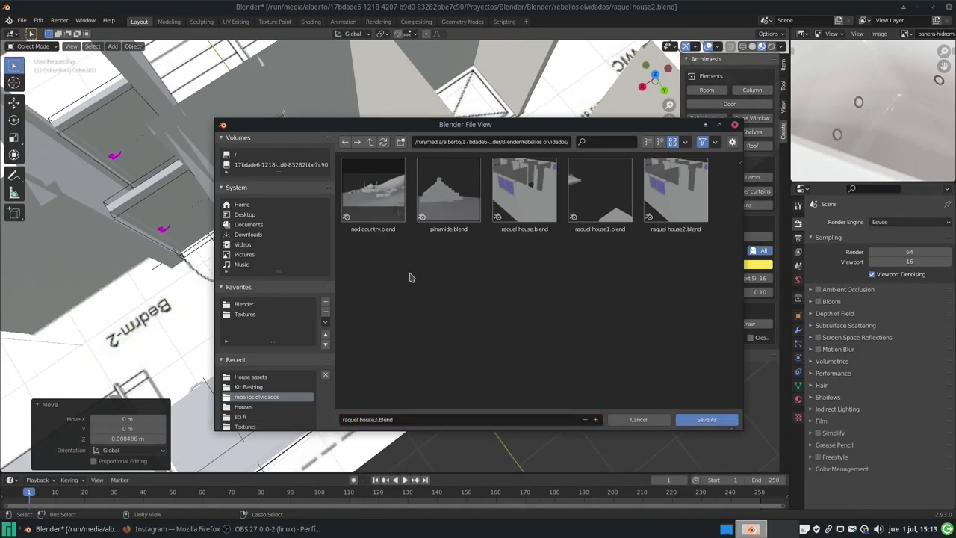
key(Return)
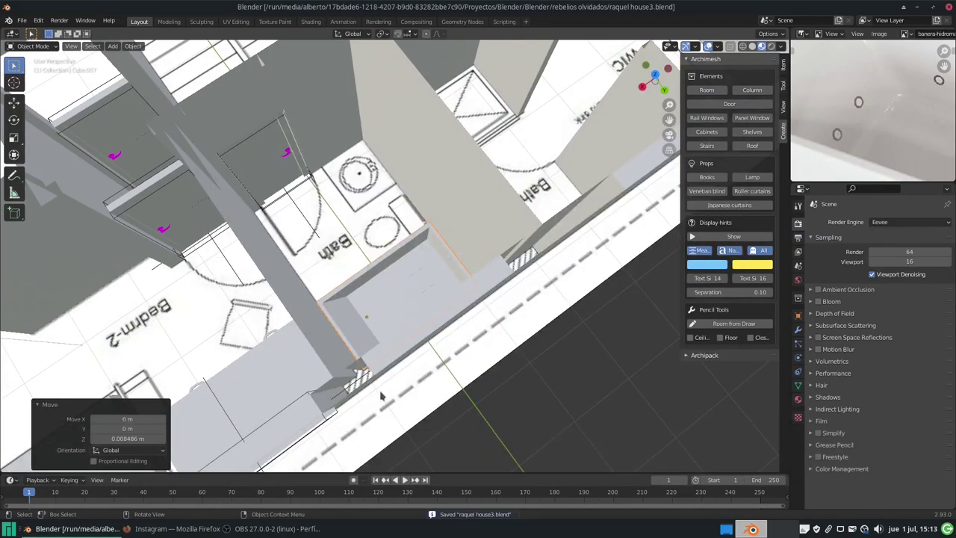
Step: Orbit and zoom out to view the whole house exterior with the placed bathtub
drag(386, 374, 511, 344)
scroll(down, 3)
drag(407, 360, 397, 353)
scroll(down, 3)
scroll(down, 3)
middle_click(386, 333)
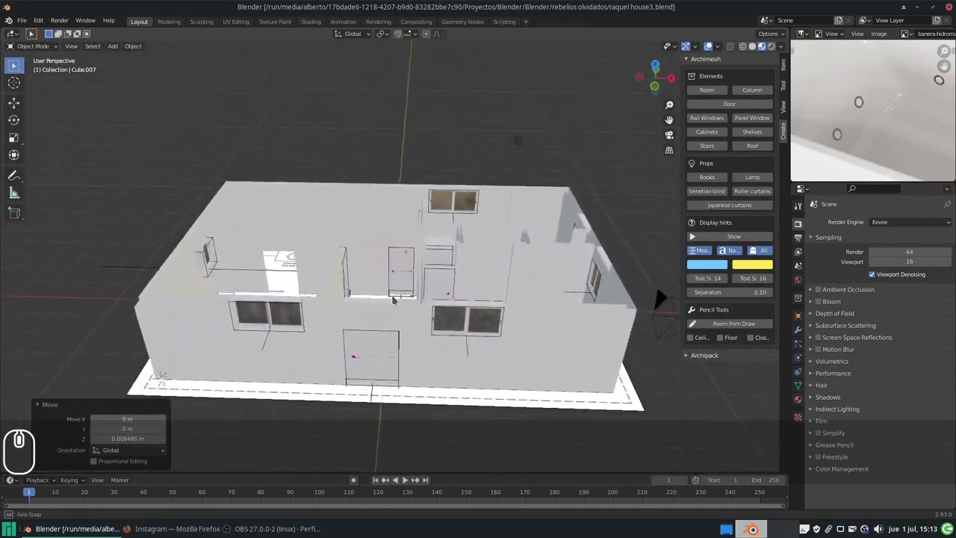